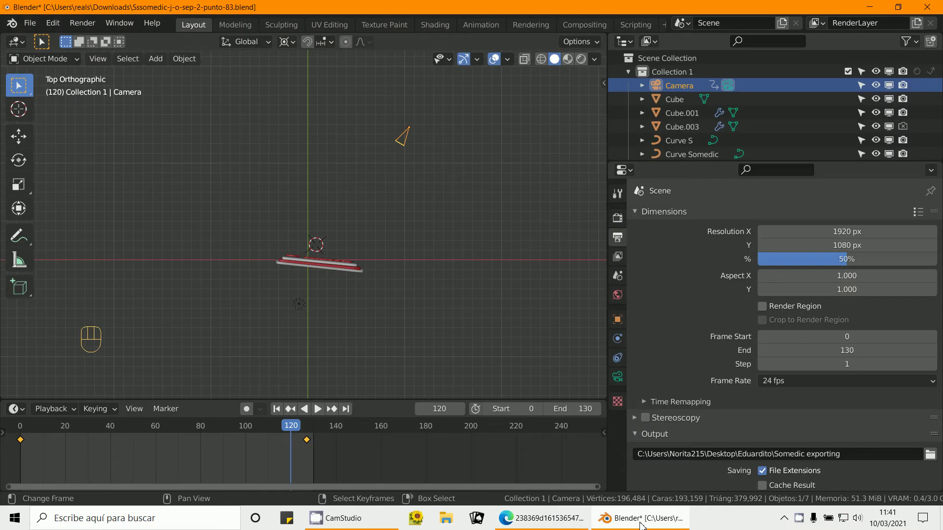
Step: Orbit around the scene and select the Lamp in the viewport
{"action": "middle_click", "coordinate": [401, 337]}
{"action": "middle_click", "coordinate": [350, 300]}
{"action": "right_click", "coordinate": [257, 272]}
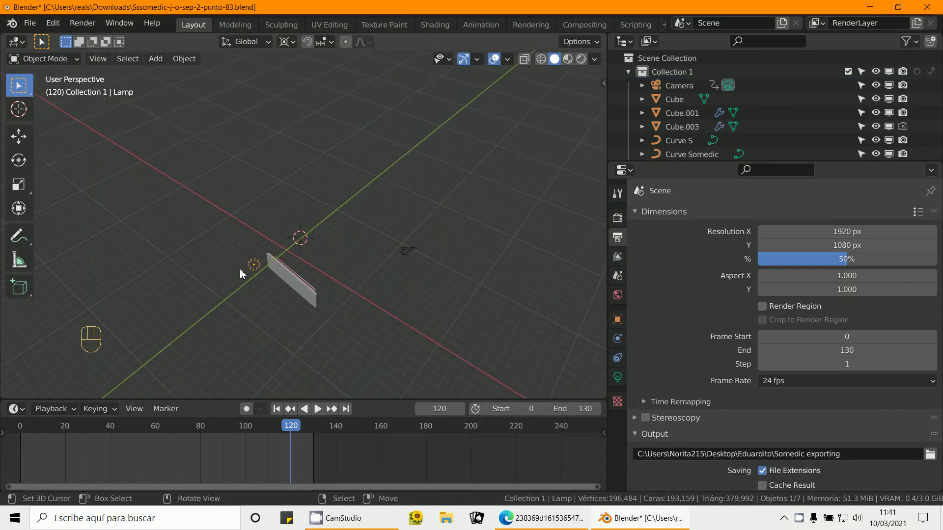
{"action": "middle_click", "coordinate": [250, 294]}
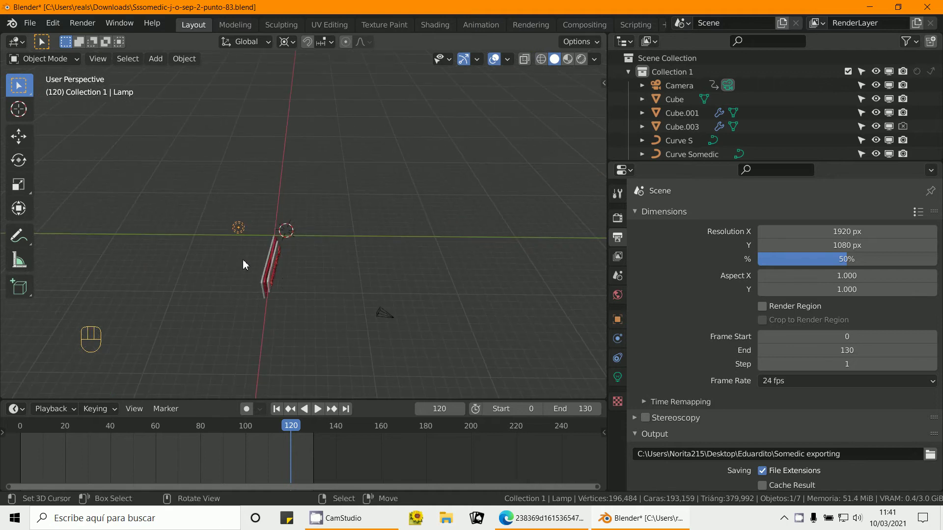
{"action": "middle_click", "coordinate": [318, 307]}
{"action": "middle_click", "coordinate": [303, 293]}
Step: Scrub the timeline to another frame and show the Lamp's point-light settings (power 100)
{"action": "left_click_drag", "start_coordinate": [299, 444], "coordinate": [135, 445]}
{"action": "middle_click", "coordinate": [262, 348]}
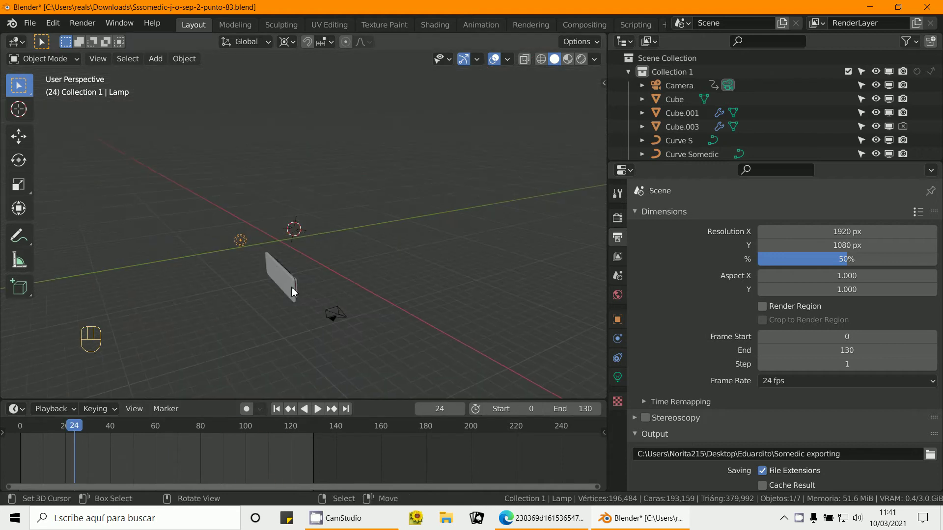
{"action": "middle_click", "coordinate": [281, 321]}
{"action": "left_click", "coordinate": [146, 467]}
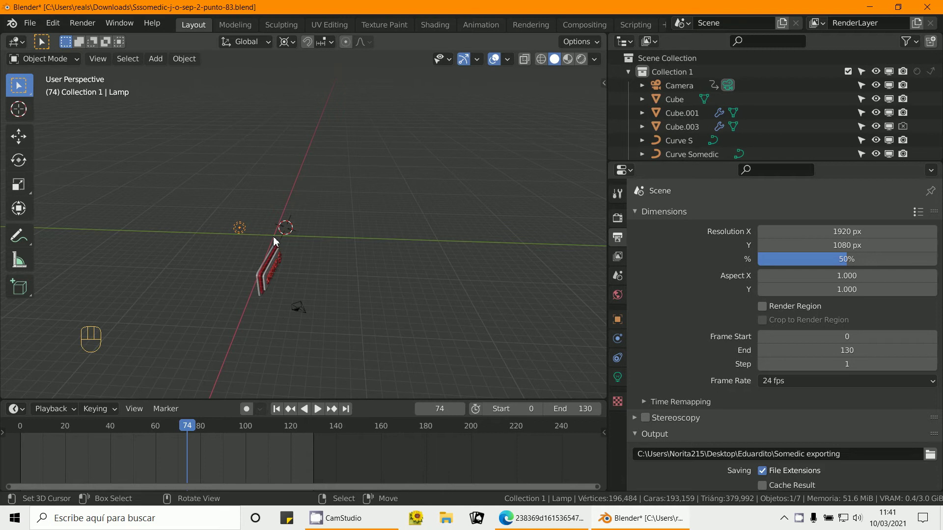
{"action": "middle_click", "coordinate": [352, 287]}
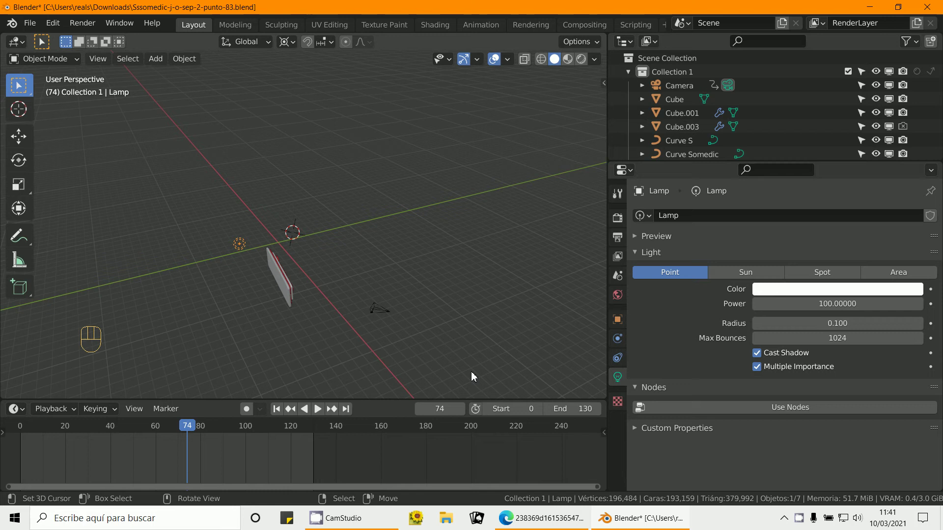
{"action": "key", "text": "KP_0"}
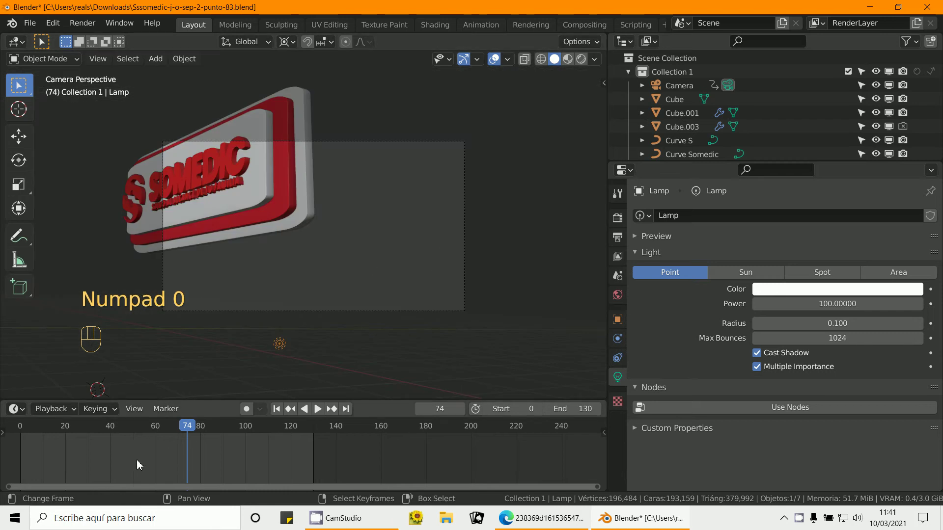
{"action": "left_click", "coordinate": [24, 463]}
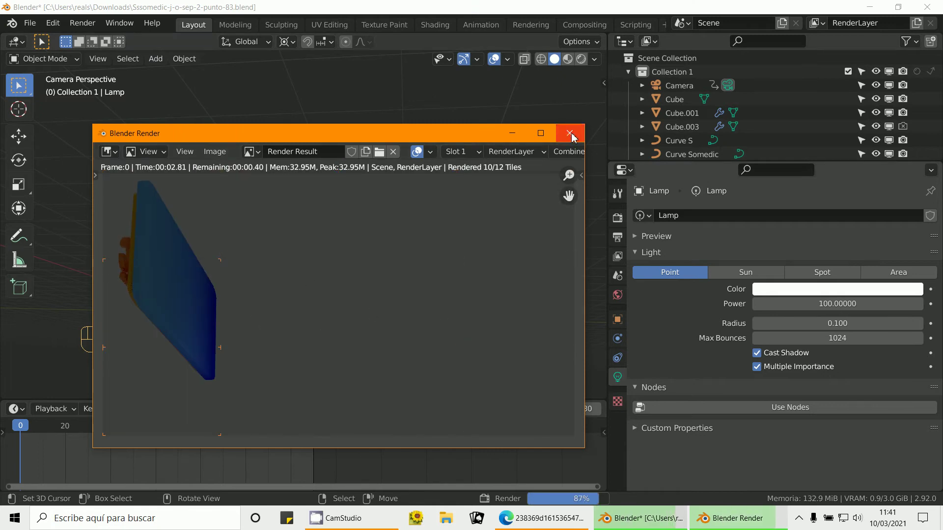
{"action": "middle_click", "coordinate": [347, 286]}
{"action": "middle_click", "coordinate": [447, 338]}
{"action": "middle_click", "coordinate": [418, 325]}
{"action": "middle_click", "coordinate": [378, 318]}
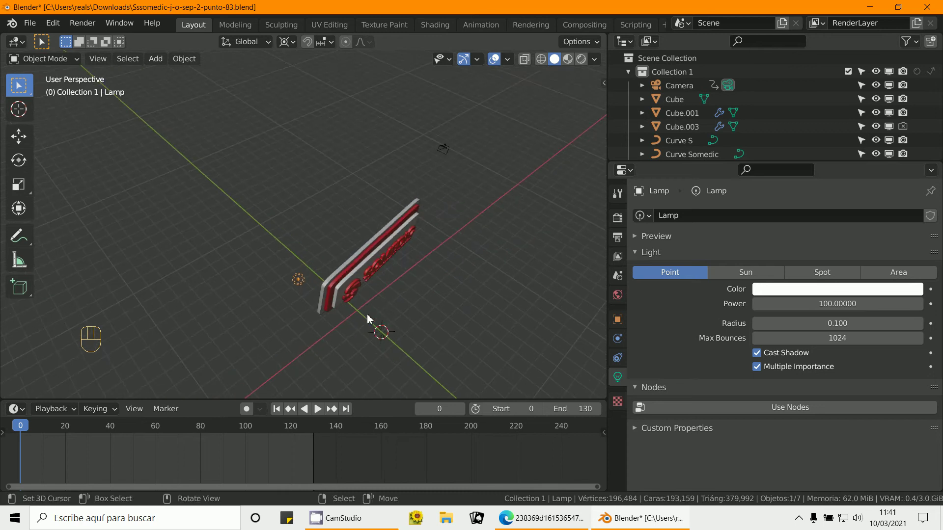
Step: Enable node-based world shading and switch on world Ambient Occlusion
{"action": "middle_click", "coordinate": [350, 324]}
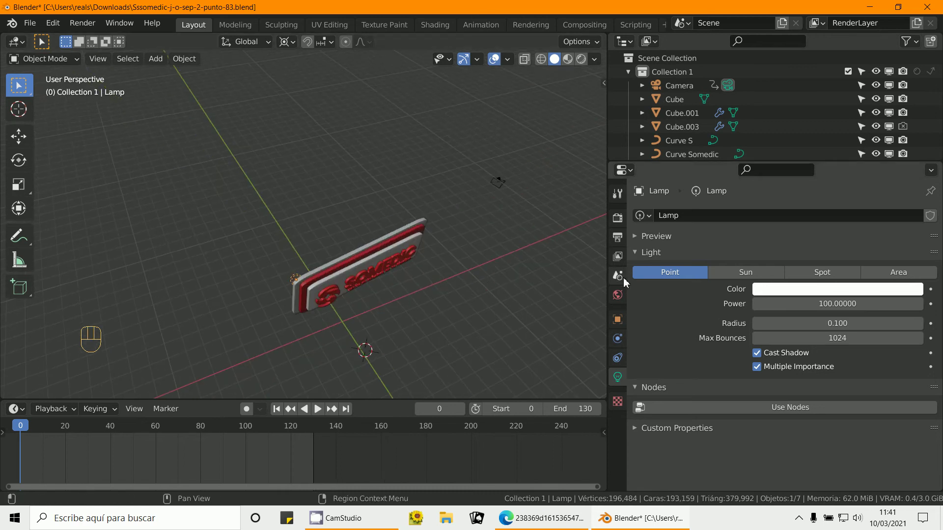
{"action": "left_click", "coordinate": [625, 298]}
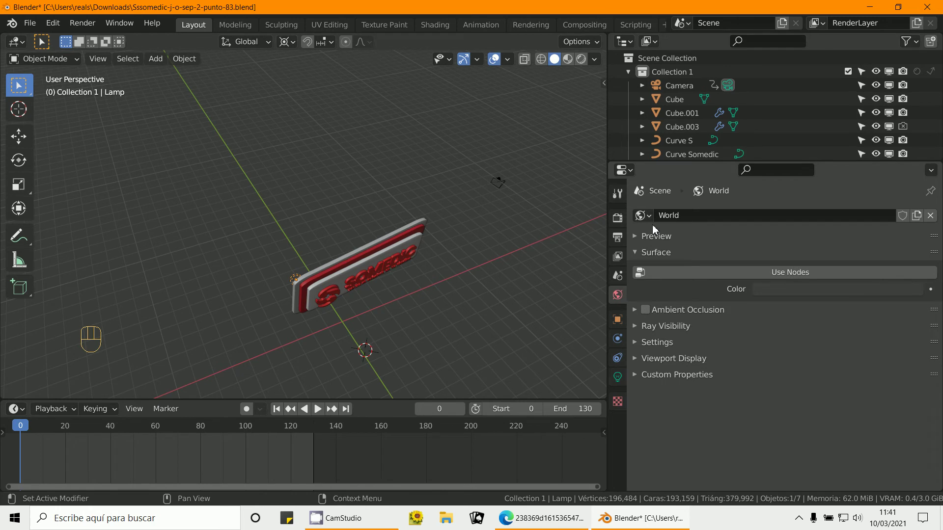
{"action": "left_click_drag", "start_coordinate": [622, 222], "coordinate": [645, 352]}
{"action": "left_click", "coordinate": [648, 351]}
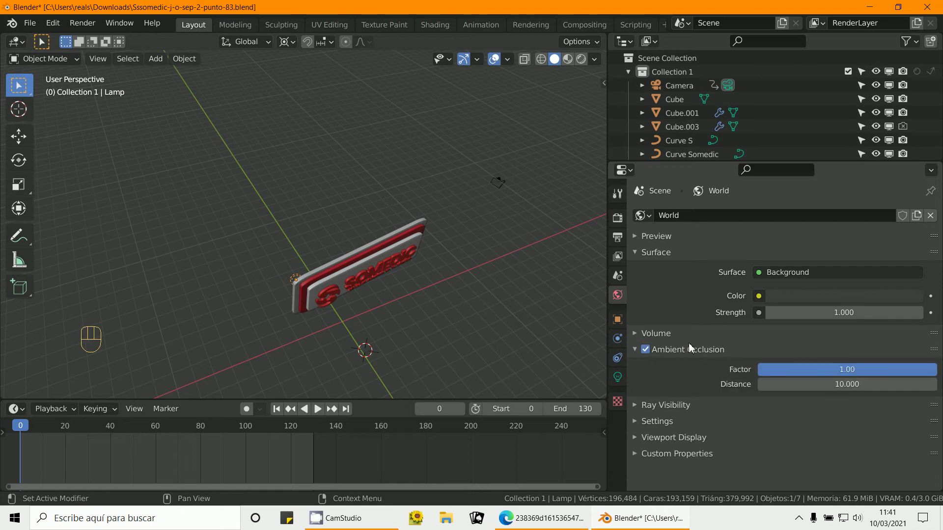
Step: Lower the ambient occlusion factor to 0.10 and inspect the sign from several angles
{"action": "left_click_drag", "start_coordinate": [853, 375], "coordinate": [765, 371]}
{"action": "middle_click", "coordinate": [500, 308]}
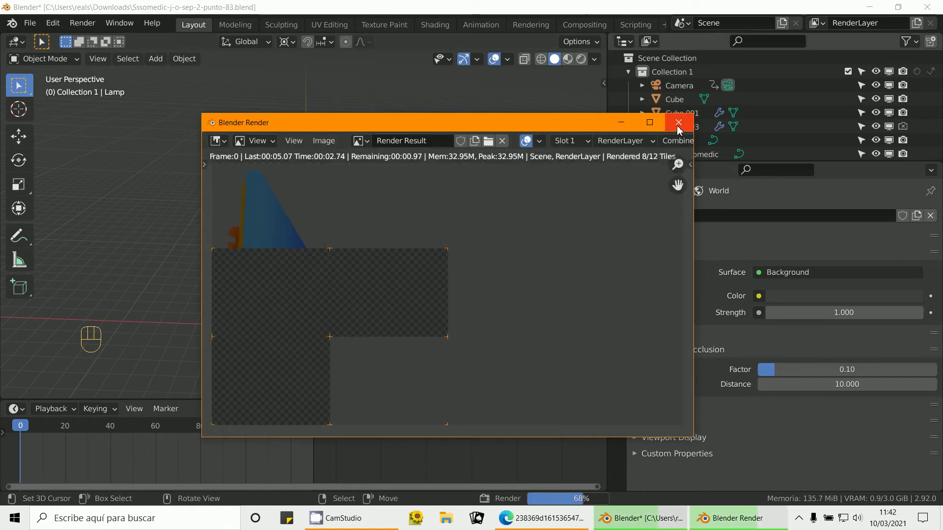
{"action": "middle_click", "coordinate": [391, 342]}
{"action": "middle_click", "coordinate": [330, 312]}
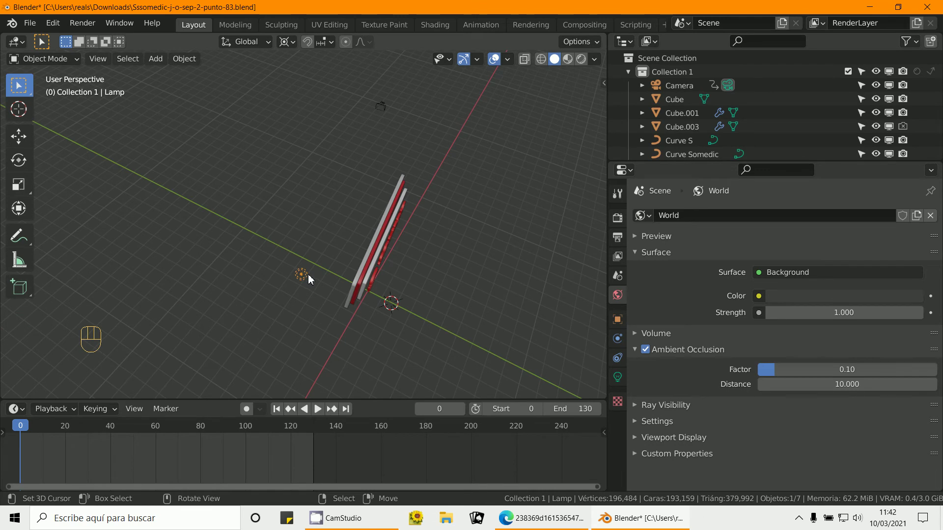
Step: Grab the light and drag it to a new position in the viewport
{"action": "key", "text": "g"}
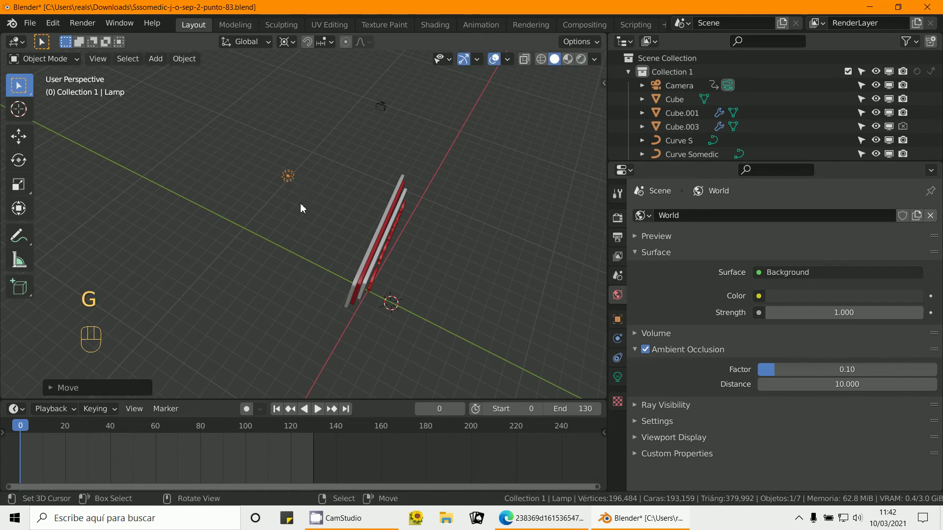
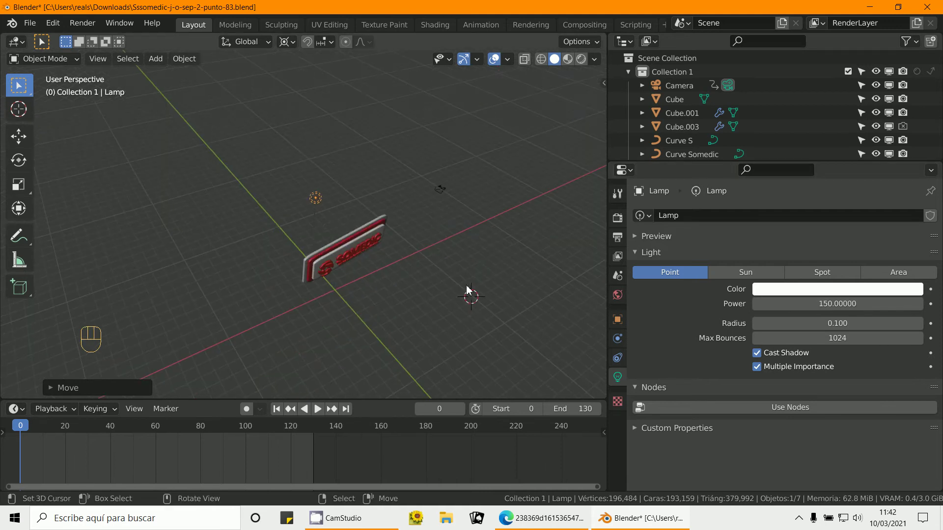
{"action": "left_click_drag", "start_coordinate": [156, 61], "coordinate": [275, 265]}
Step: Move the sun light across the scene using front and side views
{"action": "middle_click", "coordinate": [395, 287]}
{"action": "key", "text": "KP_1"}
{"action": "key", "text": "KP_3"}
{"action": "middle_click", "coordinate": [420, 270]}
{"action": "key", "text": "g"}
{"action": "left_click_drag", "start_coordinate": [271, 259], "coordinate": [513, 285]}
{"action": "middle_click", "coordinate": [418, 288]}
Step: Rotate the sun light in top, front and side views to tilt it toward the sign
{"action": "key", "text": "KP_7"}
{"action": "key", "text": "g"}
{"action": "key", "text": "KP_1"}
{"action": "key", "text": "r"}
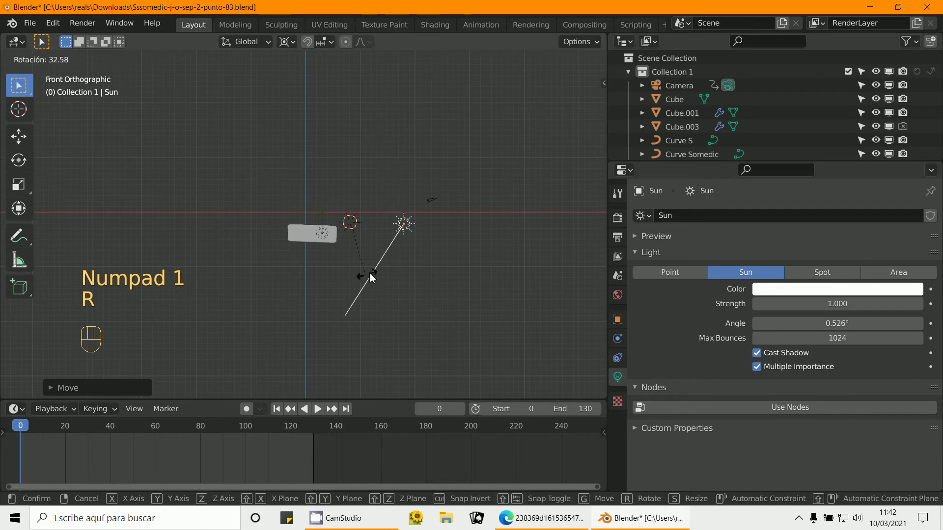
{"action": "left_click", "coordinate": [290, 44]}
{"action": "key", "text": "r"}
{"action": "key", "text": "KP_3"}
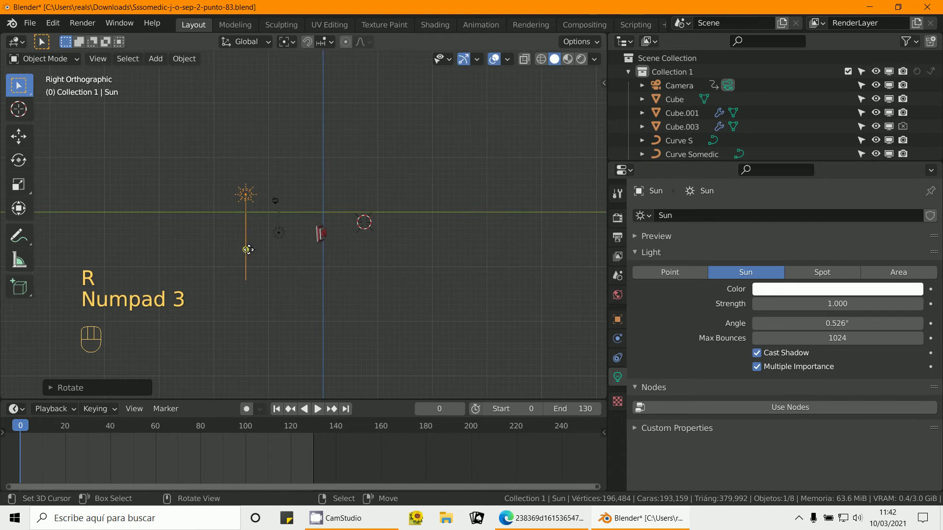
{"action": "key", "text": "r"}
Step: Jump to frame 54 and, from top view, move the sun closer to the sign
{"action": "middle_click", "coordinate": [316, 300]}
{"action": "left_click_drag", "start_coordinate": [58, 460], "coordinate": [297, 435]}
{"action": "middle_click", "coordinate": [434, 331]}
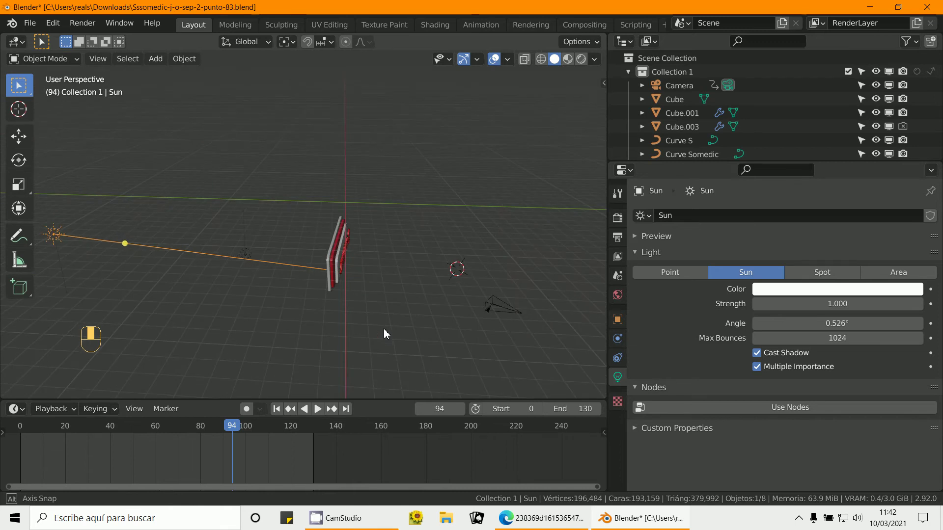
{"action": "left_click", "coordinate": [112, 451]}
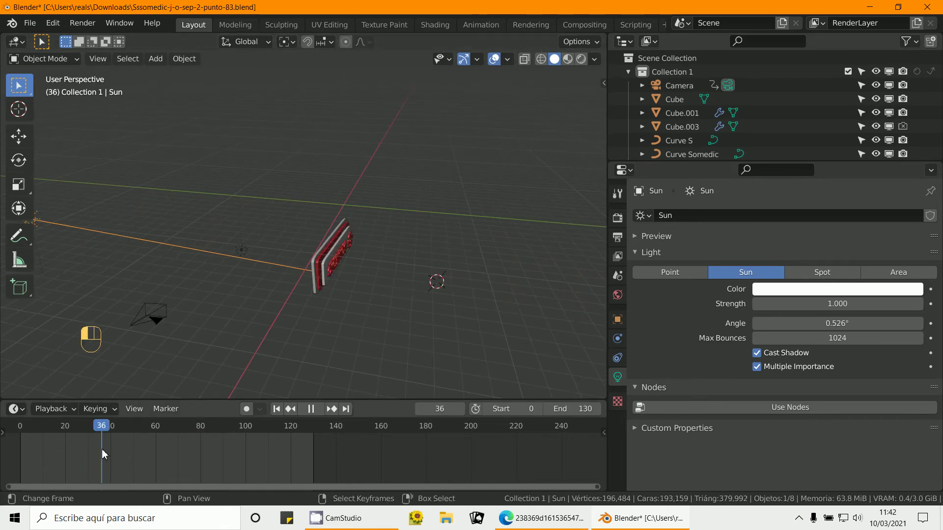
{"action": "key", "text": "KP_7"}
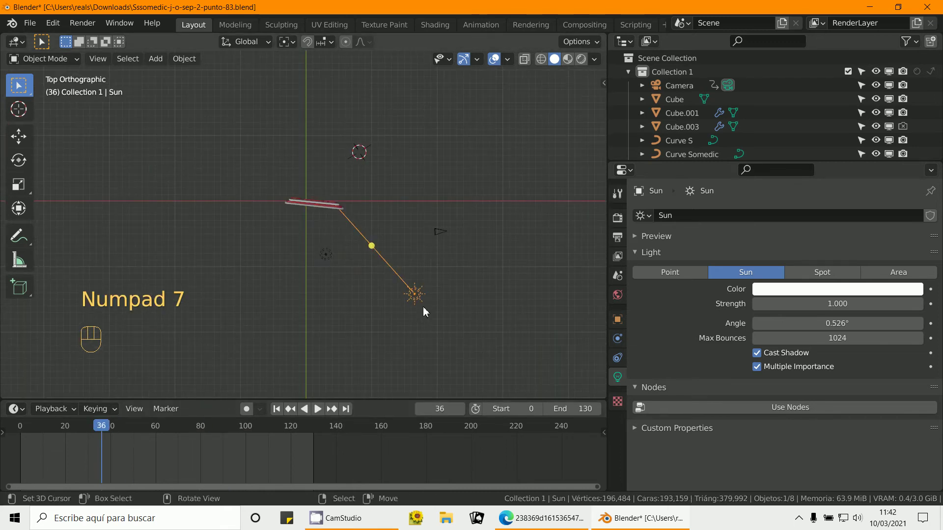
{"action": "key", "text": "g"}
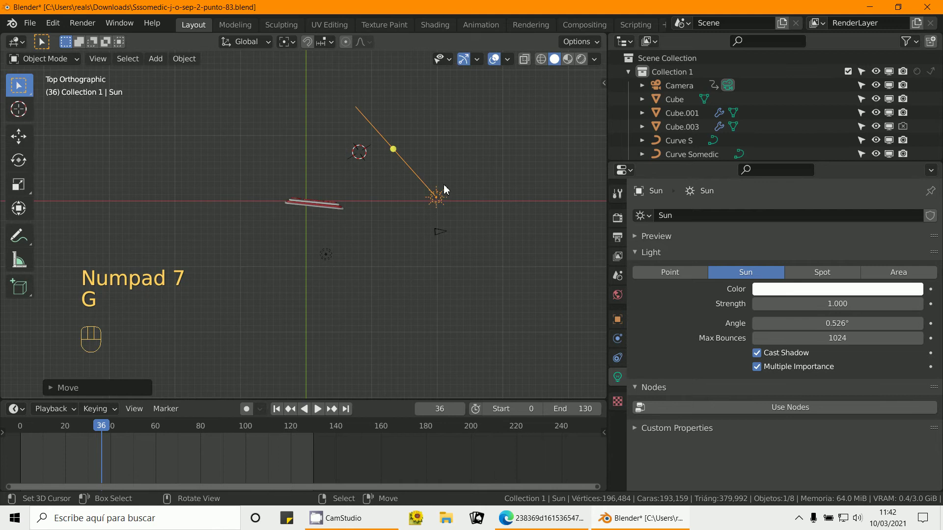
{"action": "key", "text": "r"}
Step: Orbit to check the lighting and look through the scene camera
{"action": "middle_click", "coordinate": [320, 319]}
{"action": "middle_click", "coordinate": [301, 296]}
{"action": "left_click_drag", "start_coordinate": [103, 457], "coordinate": [186, 372]}
{"action": "key", "text": "KP_0"}
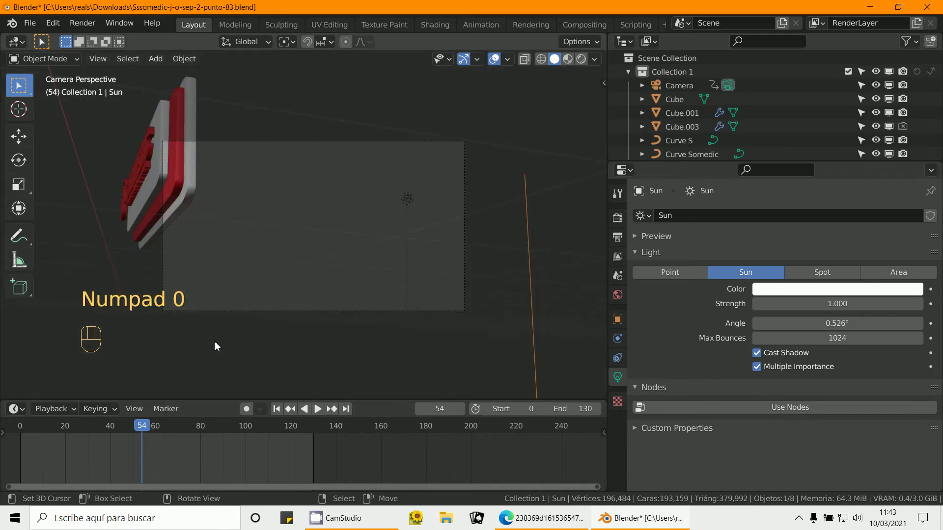
Step: Advance the timeline to frame 77 while viewing through the camera
{"action": "left_click", "coordinate": [145, 457]}
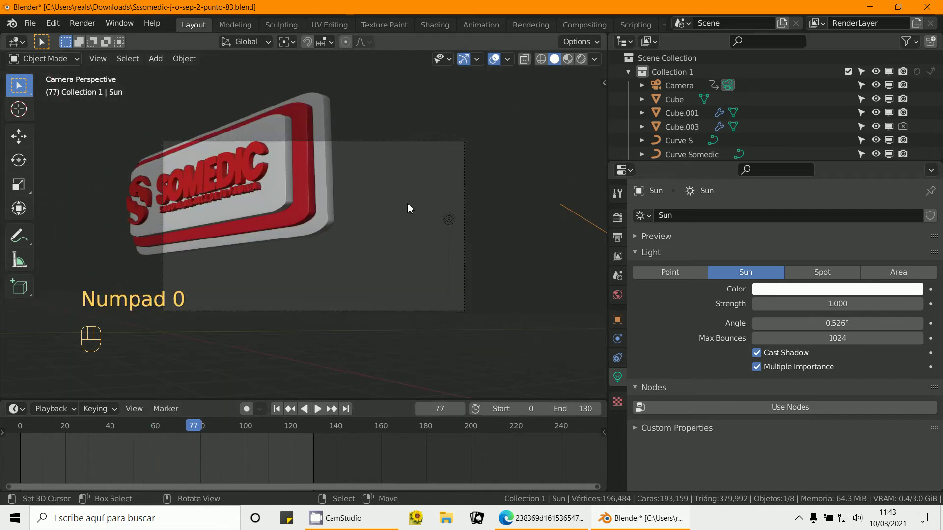
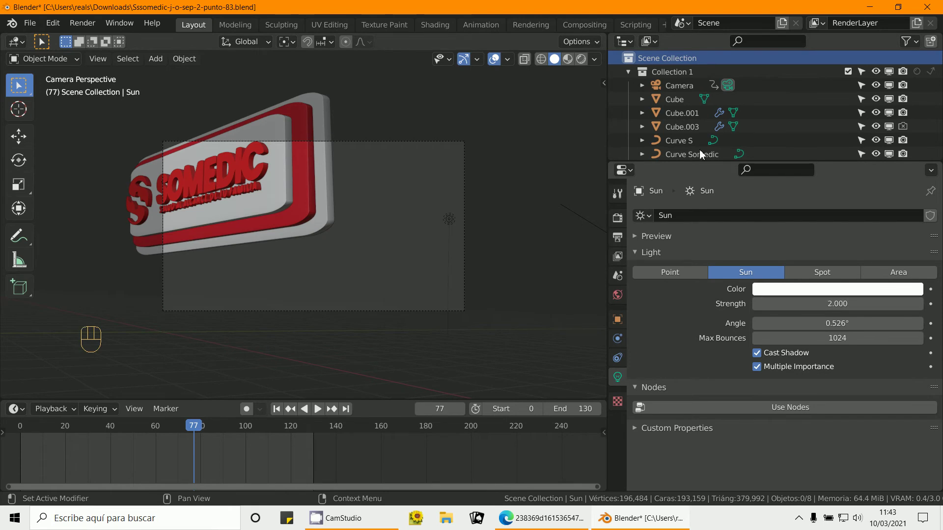
Step: Switch the viewport to rendered shading, check render sampling, and show the World background settings
{"action": "left_click", "coordinate": [585, 61]}
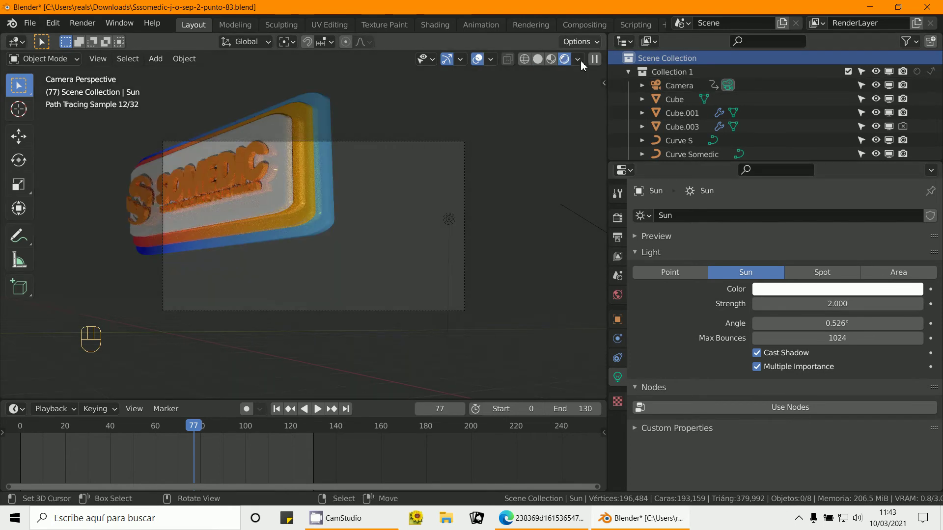
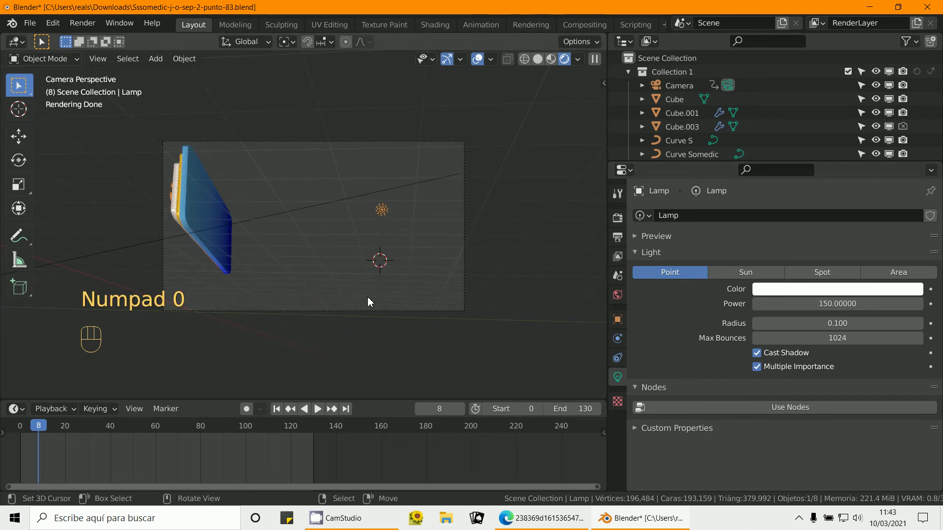
{"action": "left_click", "coordinate": [616, 217]}
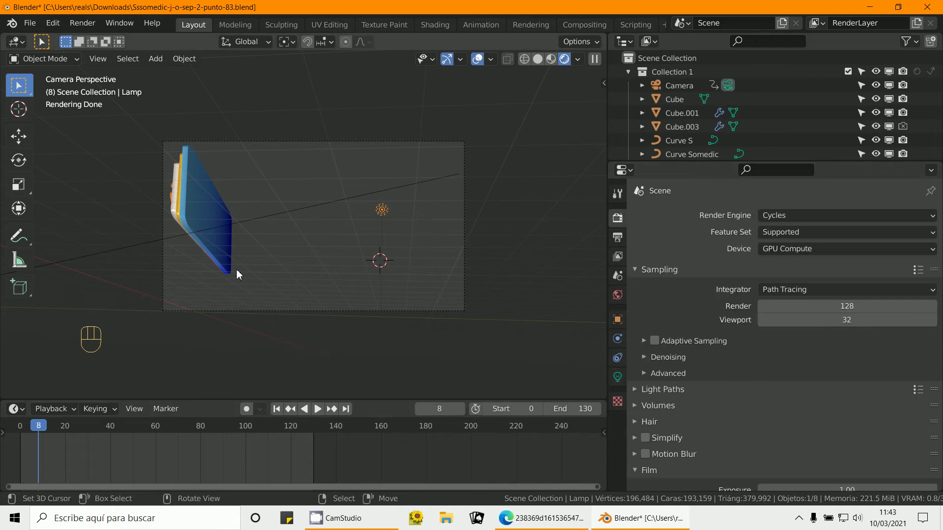
{"action": "left_click", "coordinate": [211, 456]}
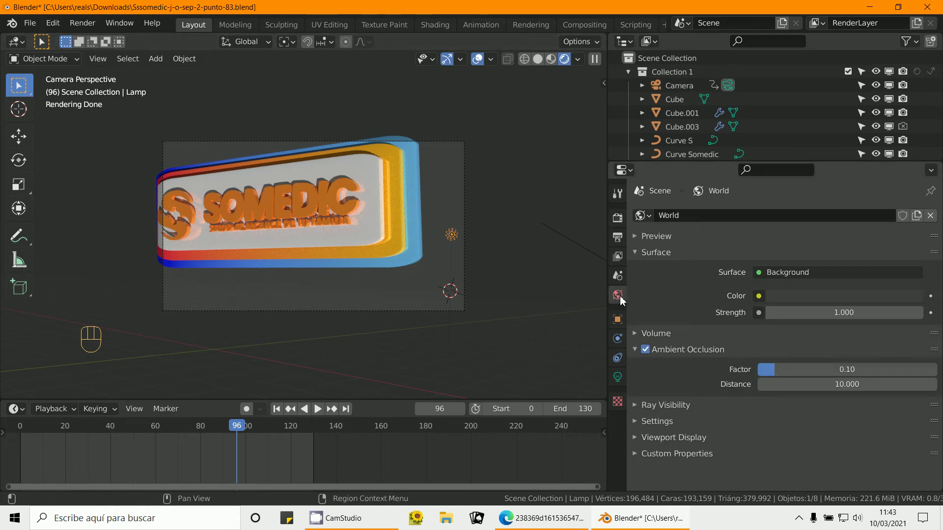
Step: Drive the world background colour with an Environment Texture and load free_009.hdr
{"action": "left_click", "coordinate": [786, 302]}
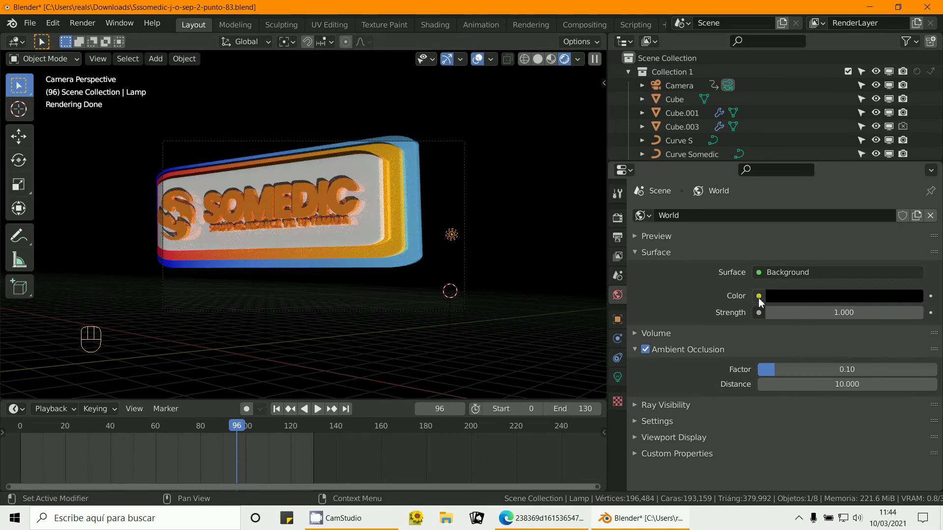
{"action": "left_click_drag", "start_coordinate": [762, 302], "coordinate": [501, 361]}
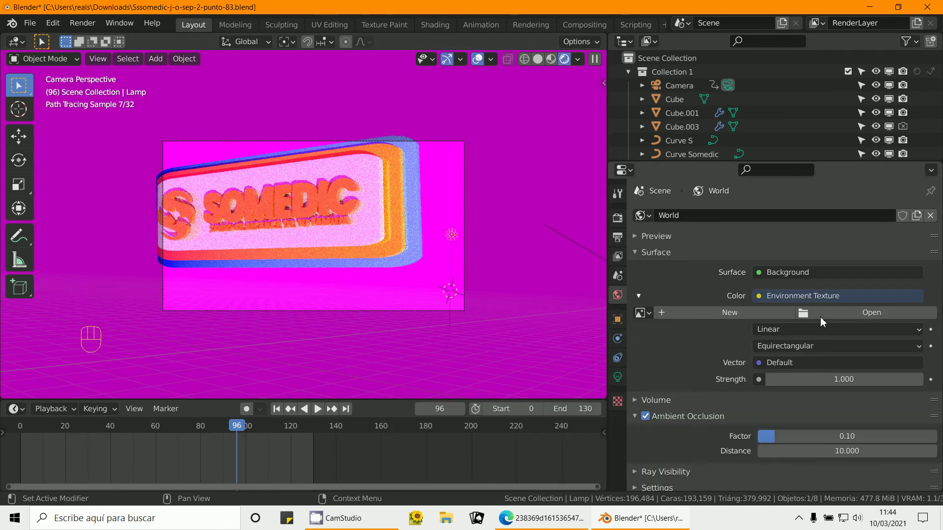
{"action": "left_click", "coordinate": [881, 319]}
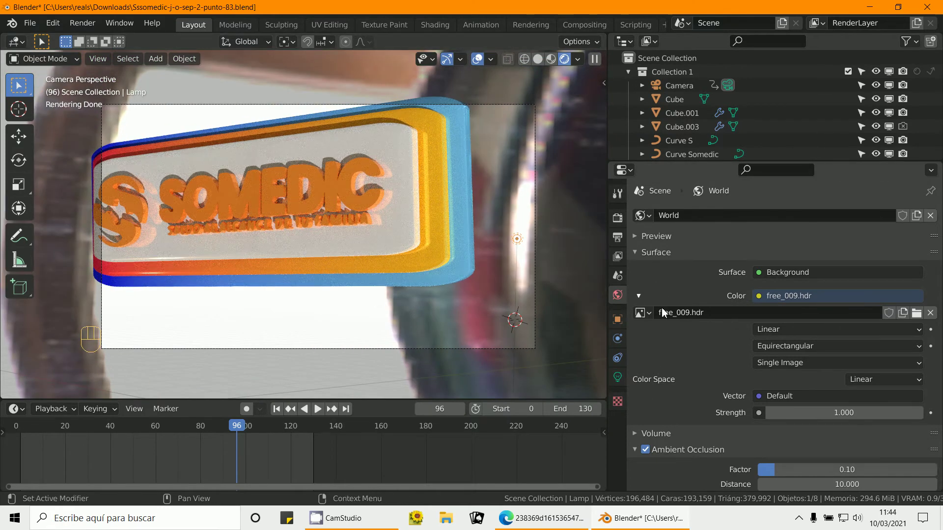
Step: Disable world ambient occlusion, set the HDR projection to Mirror Ball, and scrub to frame 40
{"action": "left_click", "coordinate": [652, 382]}
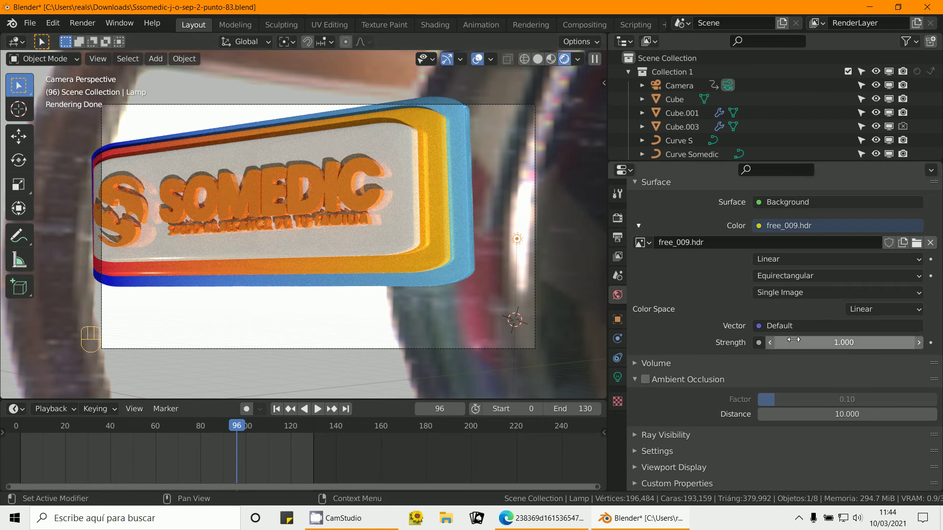
{"action": "left_click_drag", "start_coordinate": [788, 279], "coordinate": [792, 312]}
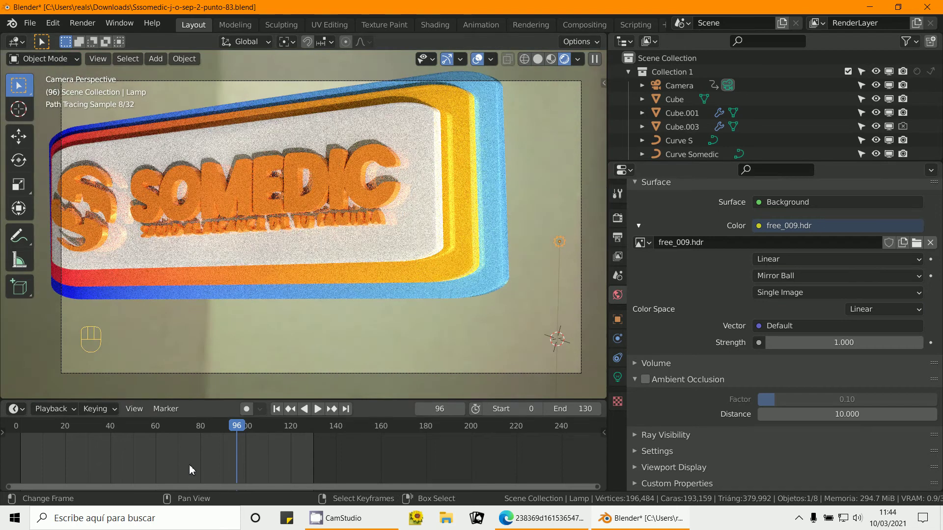
{"action": "left_click_drag", "start_coordinate": [162, 461], "coordinate": [282, 412]}
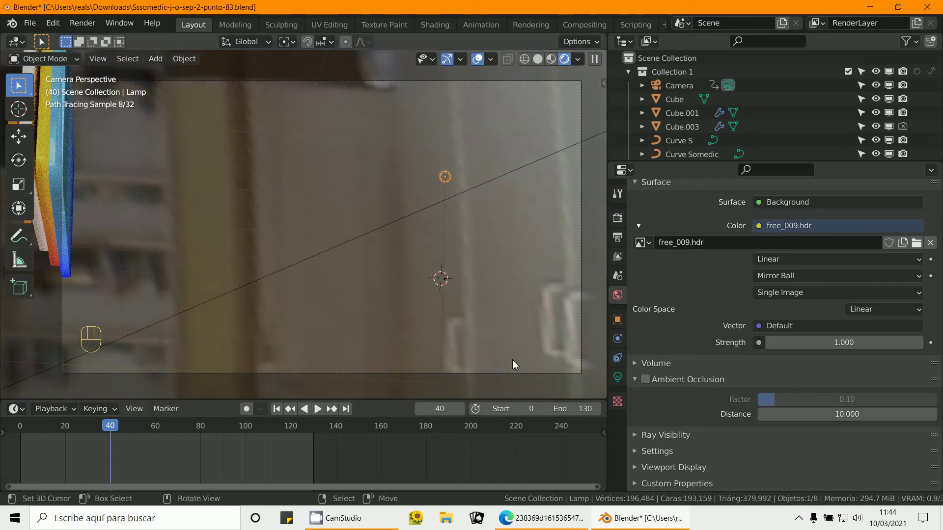
{"action": "left_click", "coordinate": [622, 222]}
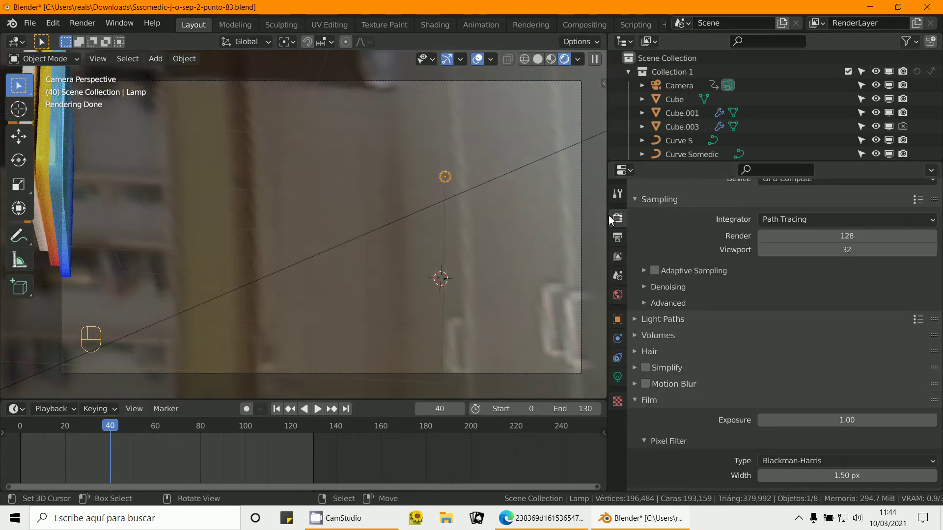
Step: Enable Film > Transparent in render settings and move the timeline to frame 100
{"action": "left_click", "coordinate": [633, 348]}
{"action": "left_click", "coordinate": [634, 348]}
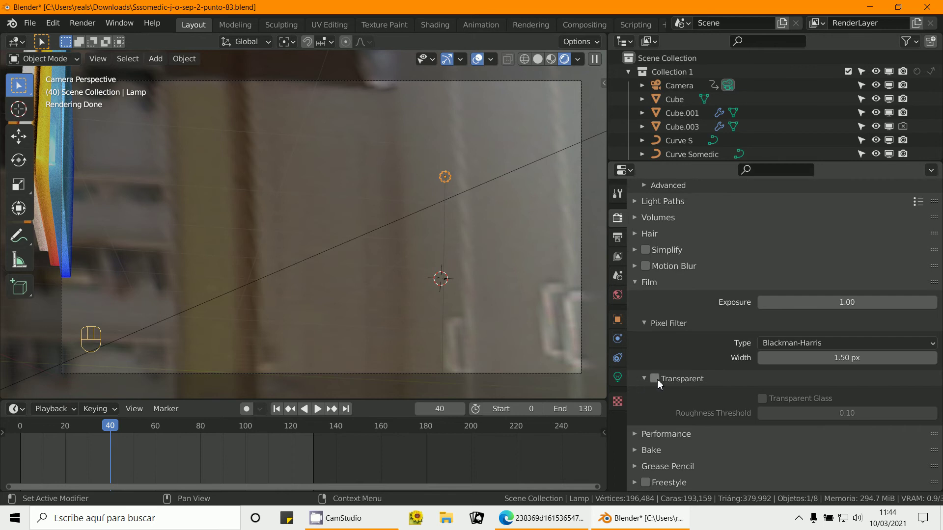
{"action": "left_click", "coordinate": [656, 382]}
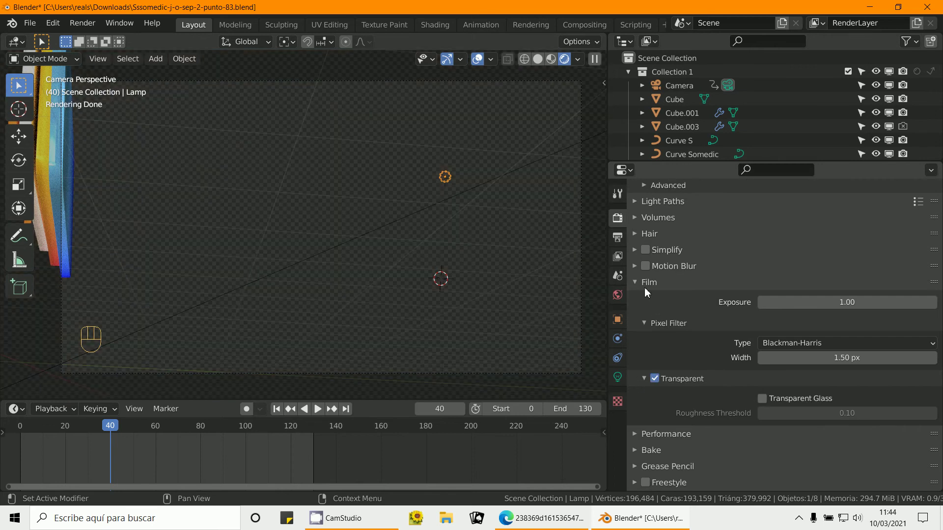
{"action": "left_click_drag", "start_coordinate": [117, 461], "coordinate": [249, 438]}
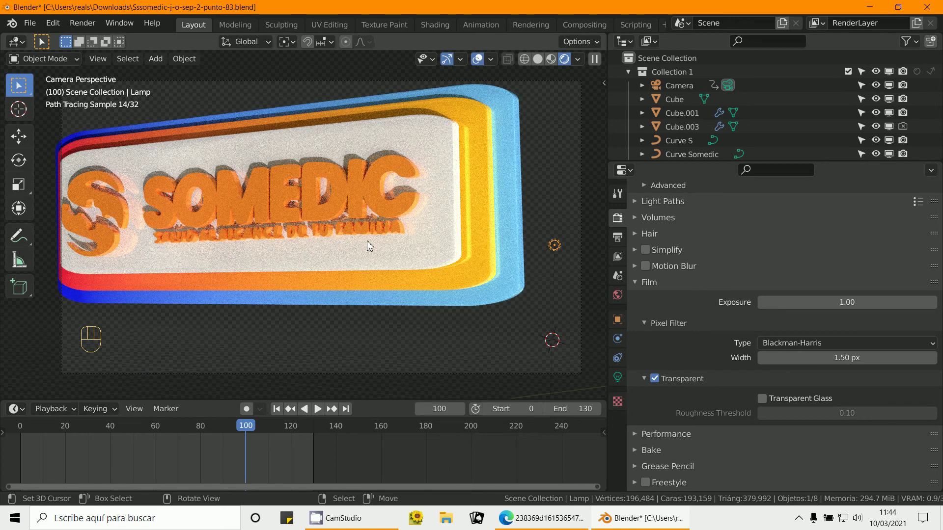
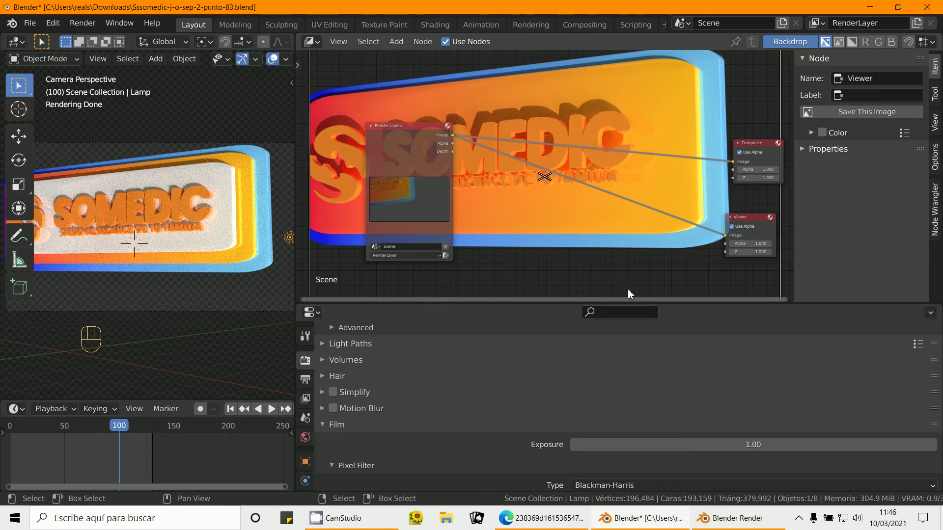
Step: Drop a Mix node into the render link, feed it the render image and set its colour to blue
{"action": "left_click_drag", "start_coordinate": [398, 45], "coordinate": [683, 191]}
{"action": "left_click", "coordinate": [733, 164]}
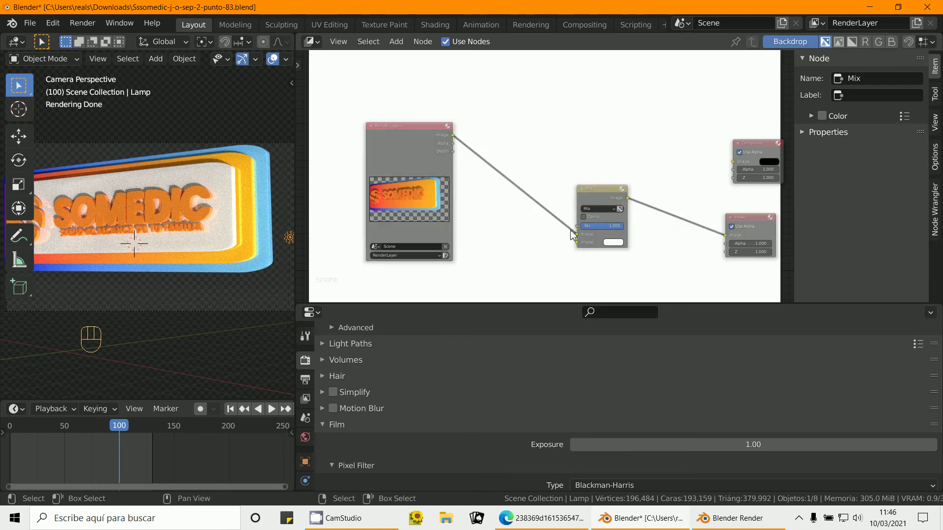
{"action": "left_click_drag", "start_coordinate": [579, 240], "coordinate": [624, 247]}
{"action": "left_click_drag", "start_coordinate": [622, 241], "coordinate": [727, 257]}
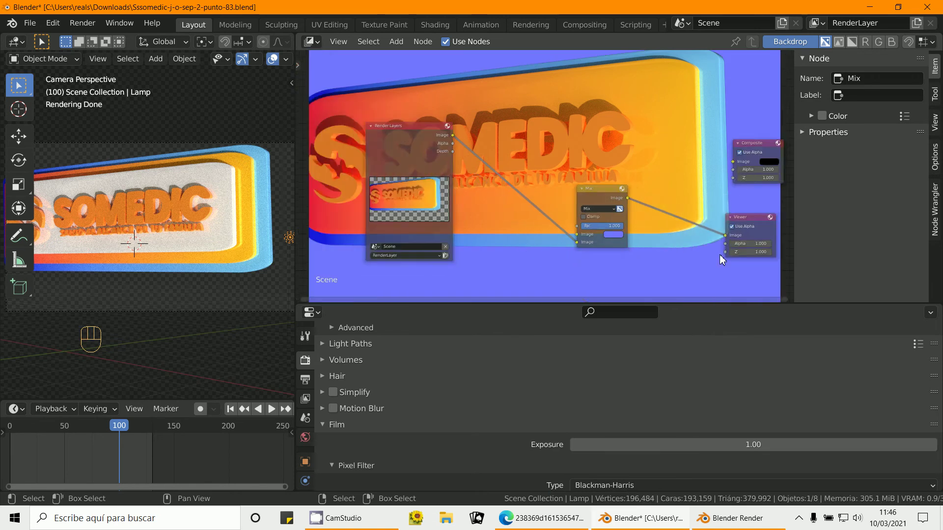
Step: Send the Mix result to the Composite output and shrink the backdrop preview with V
{"action": "middle_click", "coordinate": [642, 246]}
{"action": "left_click_drag", "start_coordinate": [622, 213], "coordinate": [714, 172]}
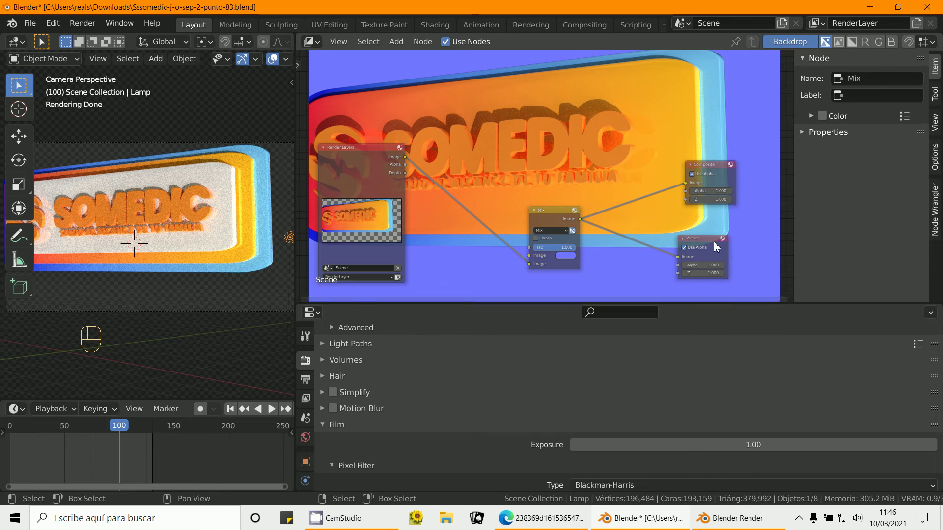
{"action": "double_click", "coordinate": [787, 45]}
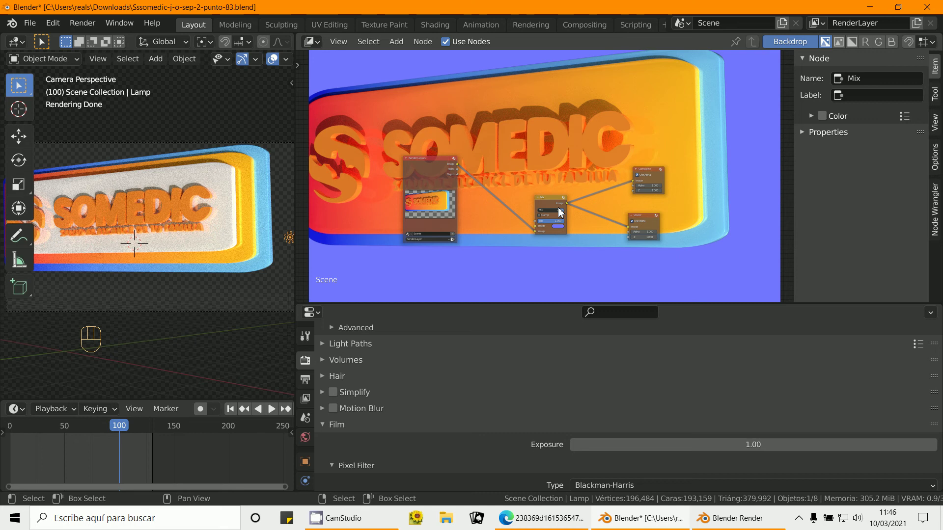
{"action": "key", "text": "v"}
{"action": "key", "text": "v"}
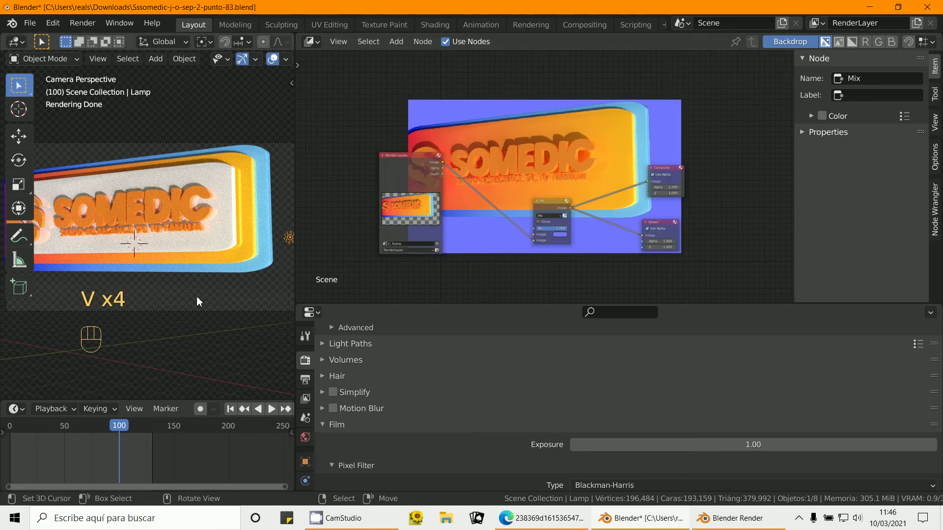
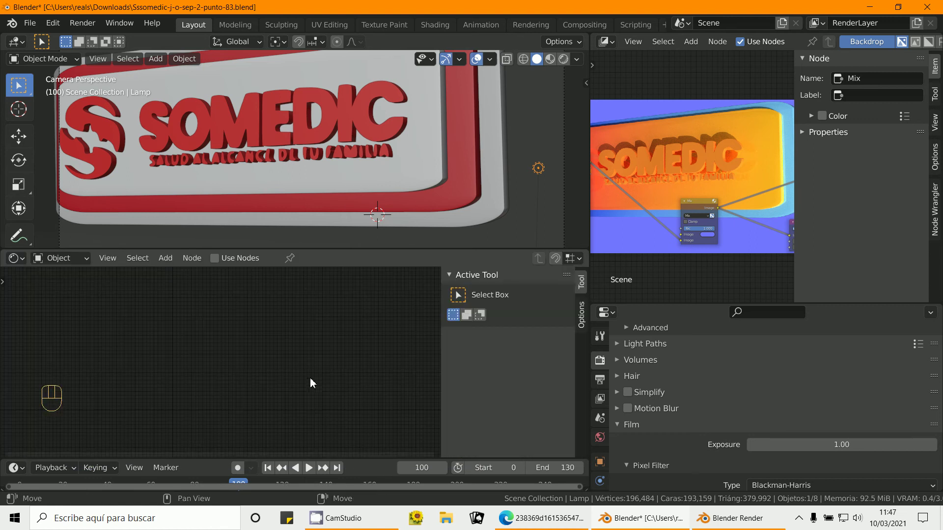
Step: Select Cube.003 and show its White material's node tree in the enlarged shader editor
{"action": "right_click", "coordinate": [402, 200]}
{"action": "middle_click", "coordinate": [398, 337]}
{"action": "key", "text": "n"}
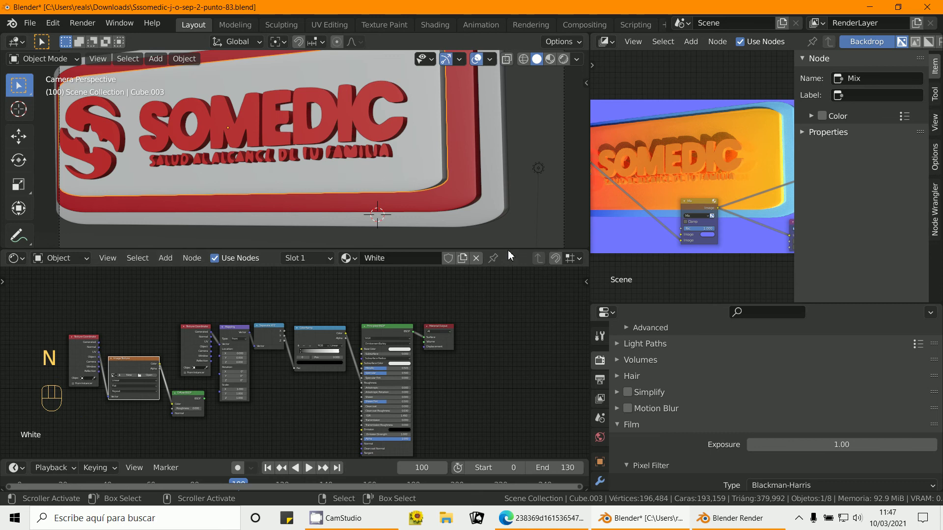
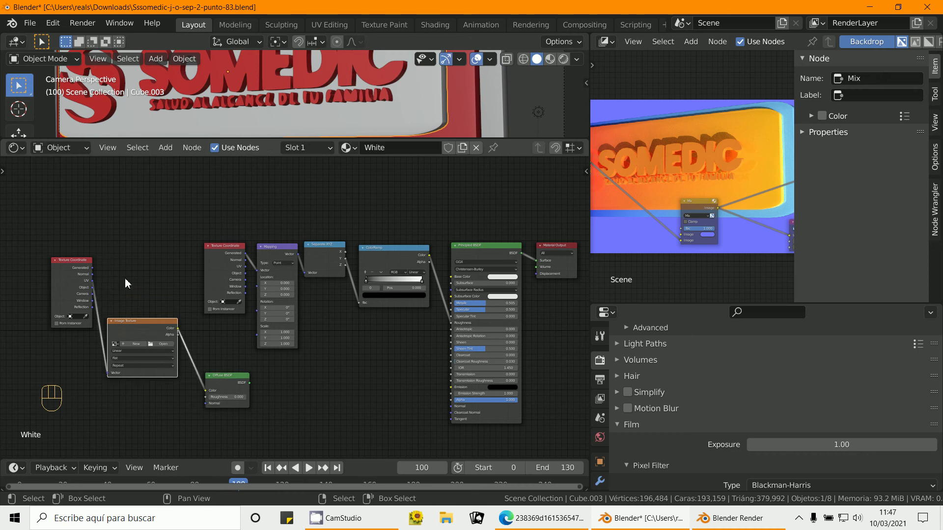
Step: Work through the shader editor areas to reach the White material's Principled BSDF node
{"action": "left_click", "coordinate": [67, 268]}
{"action": "left_click", "coordinate": [73, 305]}
{"action": "left_click", "coordinate": [227, 380]}
{"action": "left_click", "coordinate": [149, 327]}
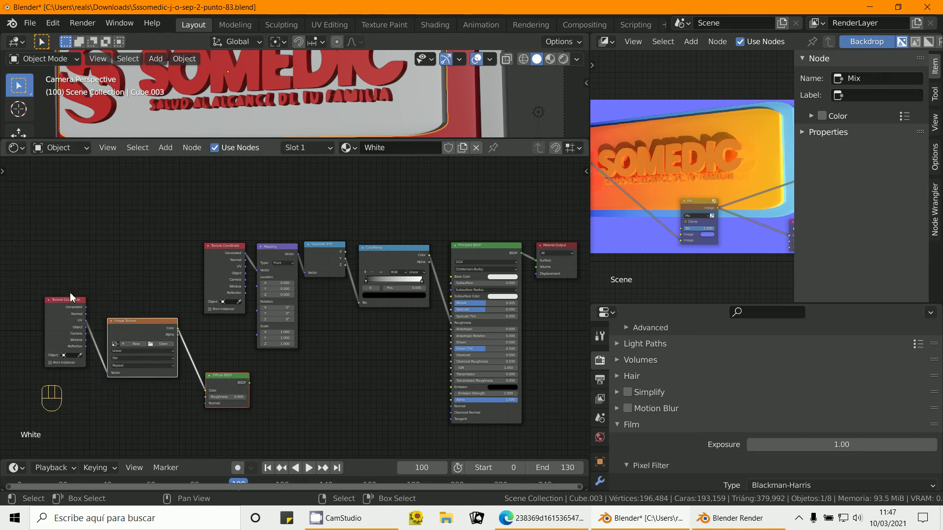
{"action": "left_click", "coordinate": [68, 307]}
{"action": "key", "text": "x"}
{"action": "middle_click", "coordinate": [294, 371]}
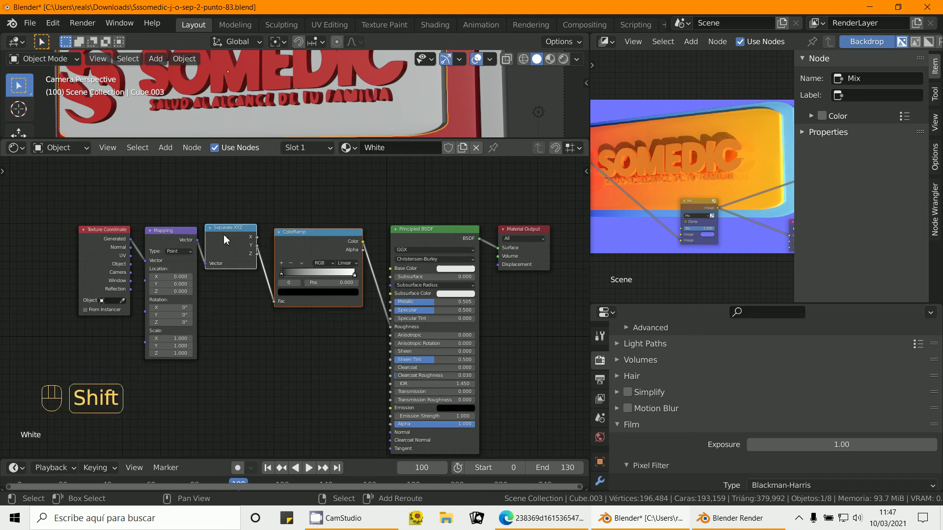
{"action": "left_click", "coordinate": [105, 237]}
{"action": "key", "text": "x"}
{"action": "middle_click", "coordinate": [282, 323]}
{"action": "left_click", "coordinate": [335, 222]}
{"action": "middle_click", "coordinate": [433, 330]}
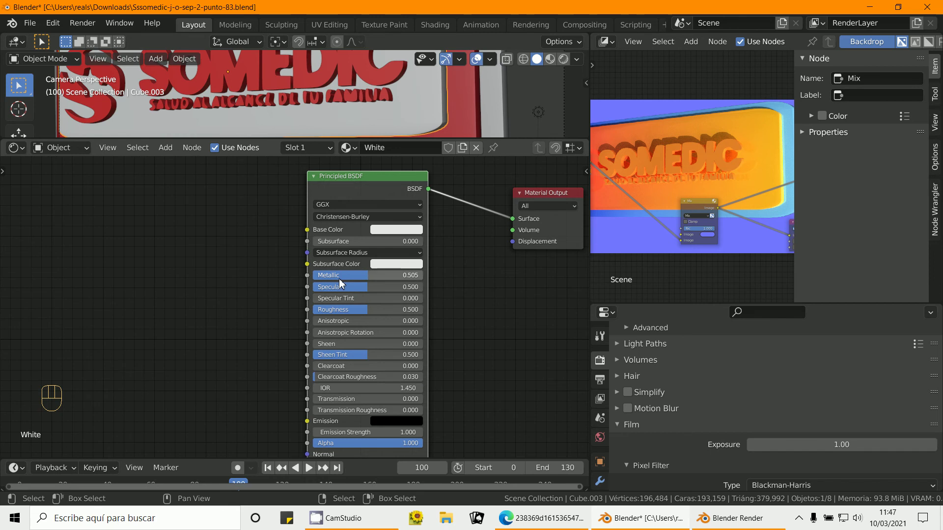
{"action": "left_click", "coordinate": [351, 291]}
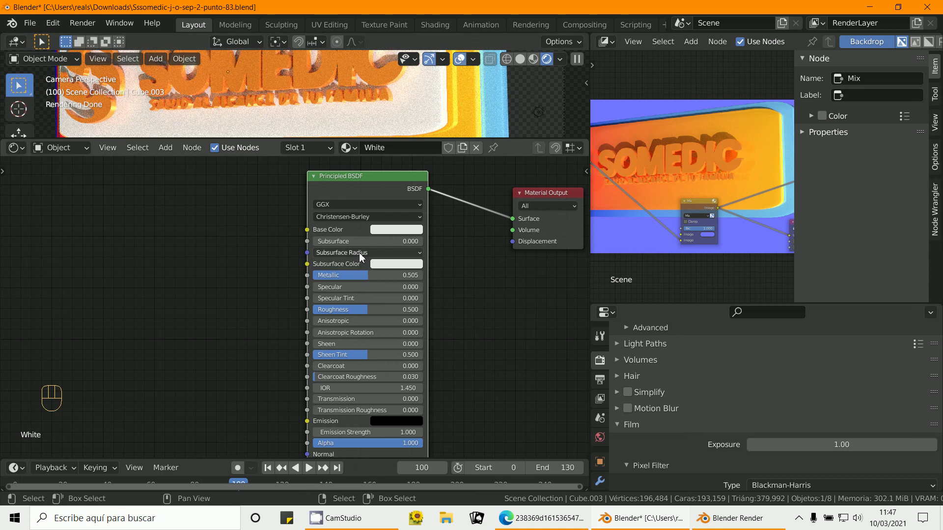
Step: Try the White material with high metallic and zero roughness, checking the rendered sign
{"action": "left_click_drag", "start_coordinate": [348, 274], "coordinate": [447, 286]}
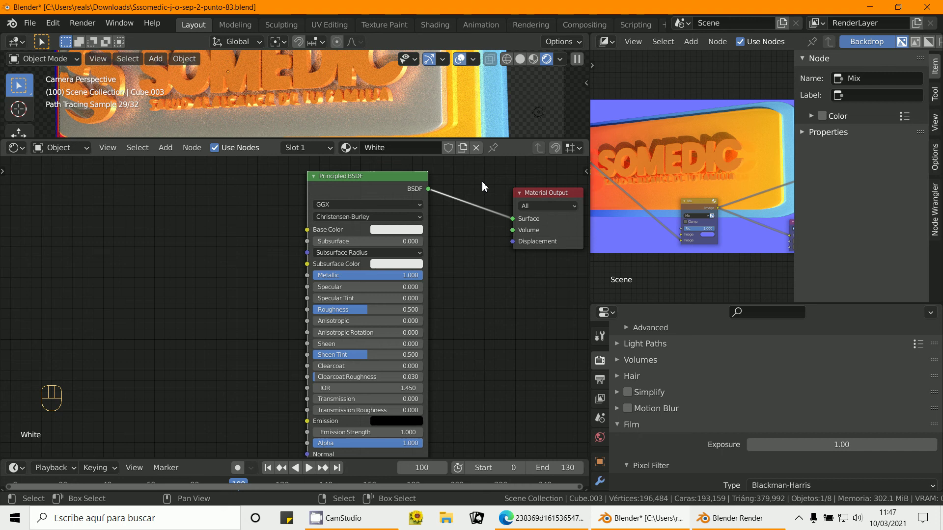
{"action": "left_click", "coordinate": [518, 141]}
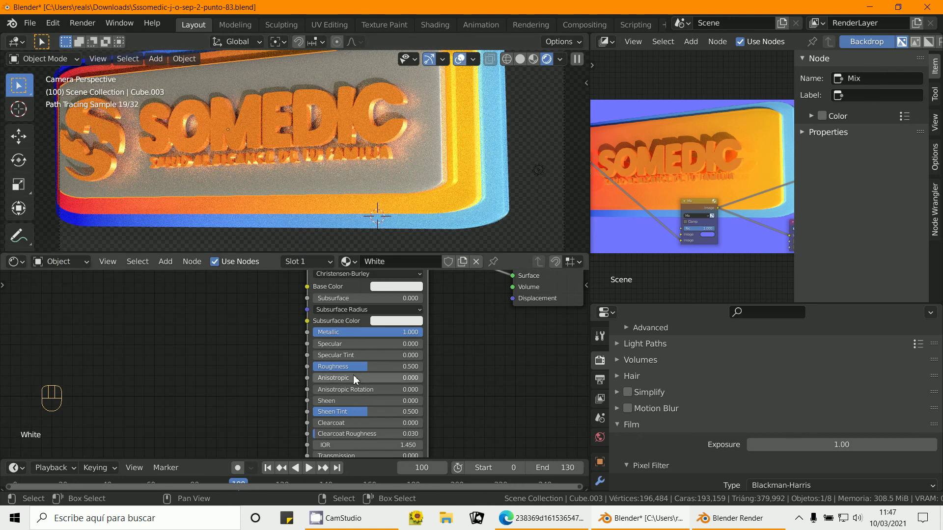
{"action": "left_click_drag", "start_coordinate": [353, 368], "coordinate": [309, 313]}
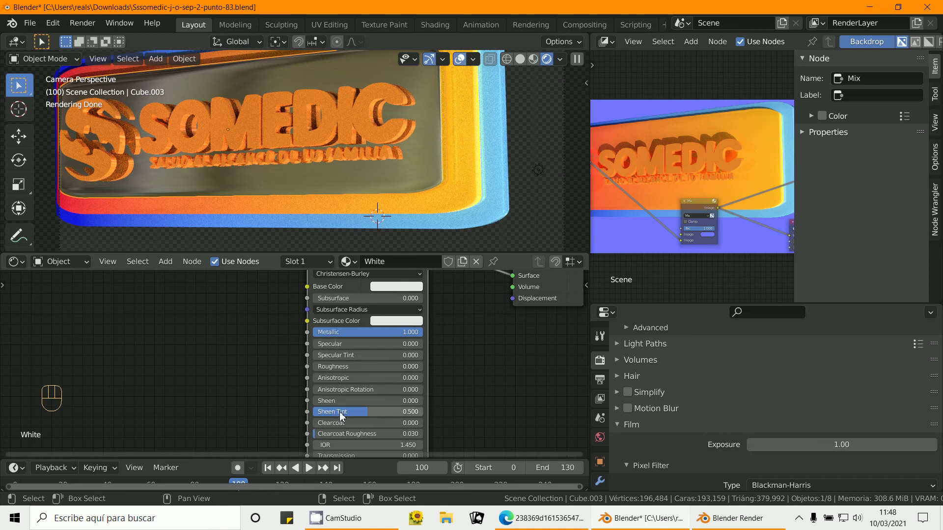
{"action": "left_click_drag", "start_coordinate": [415, 337], "coordinate": [350, 365]}
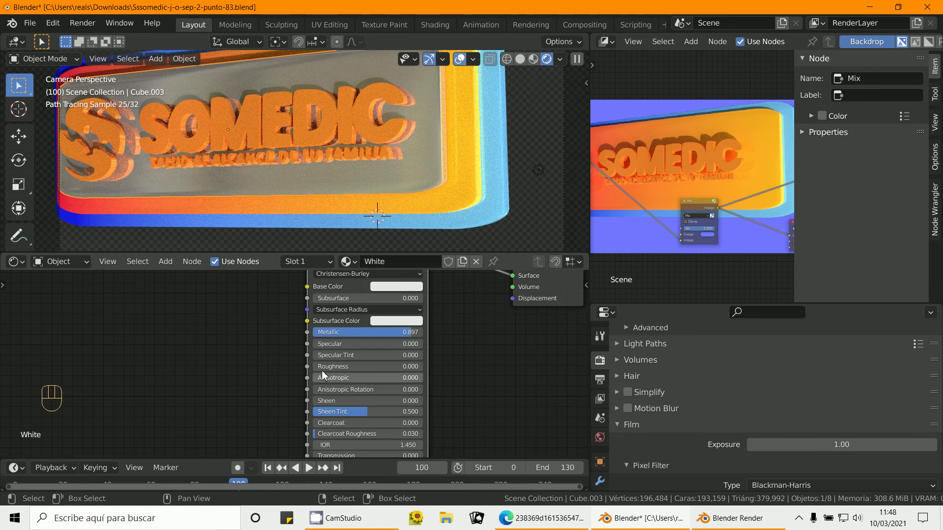
{"action": "left_click", "coordinate": [324, 367]}
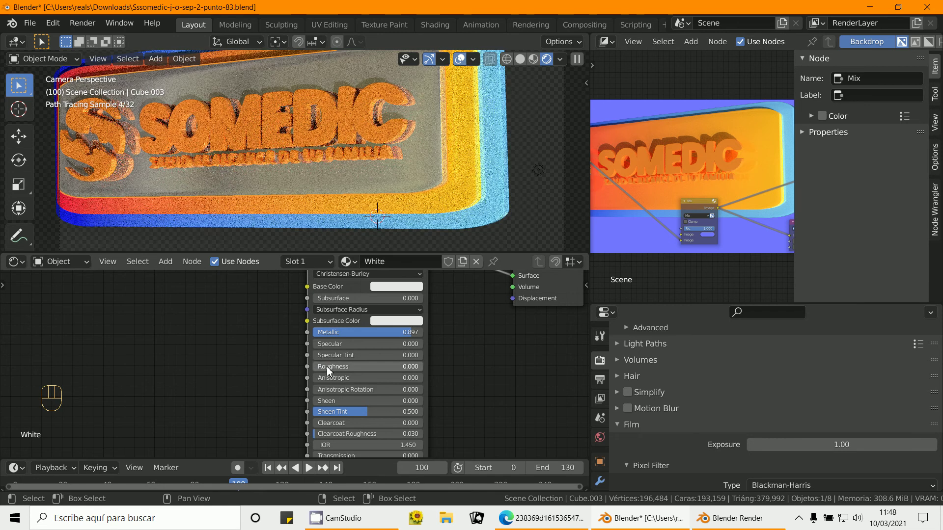
Step: Settle White on metallic 1.0, roughness 0.603 and anisotropic 0.258
{"action": "left_click_drag", "start_coordinate": [356, 373], "coordinate": [359, 352]}
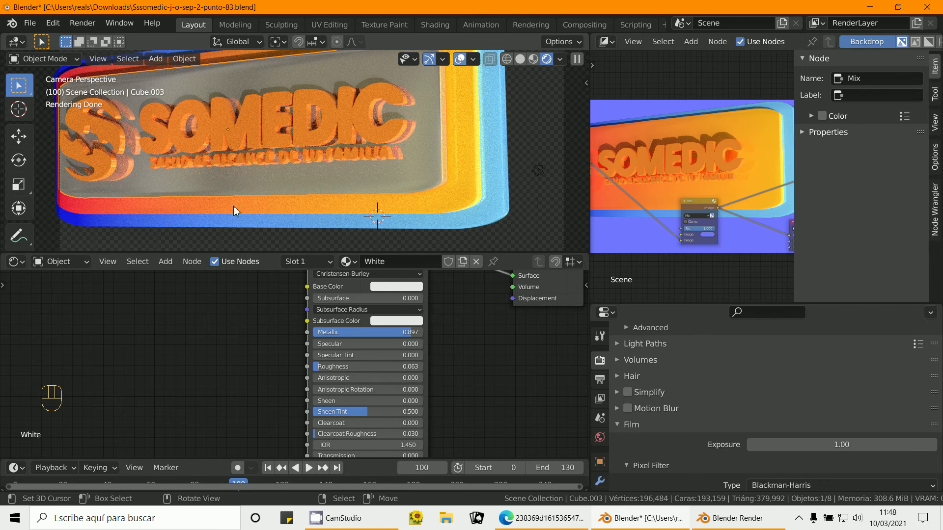
{"action": "left_click_drag", "start_coordinate": [331, 369], "coordinate": [329, 279]}
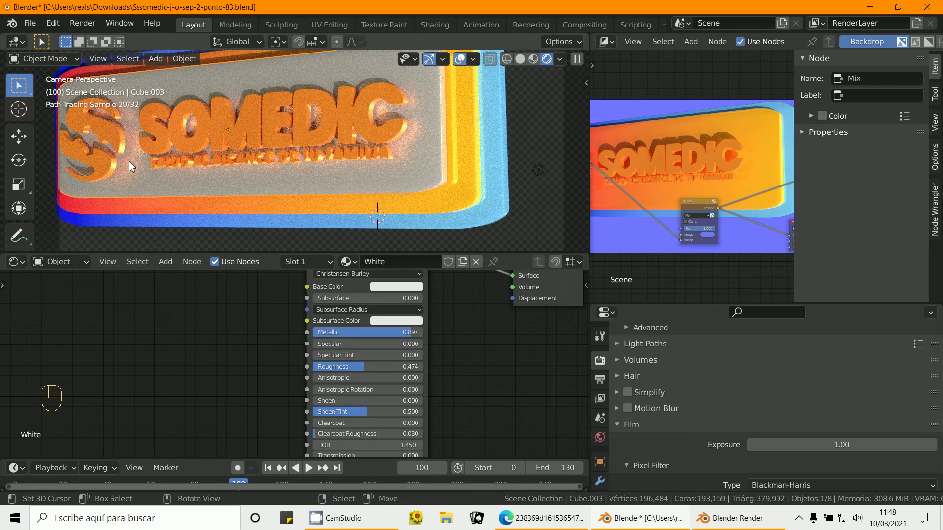
{"action": "left_click", "coordinate": [361, 371]}
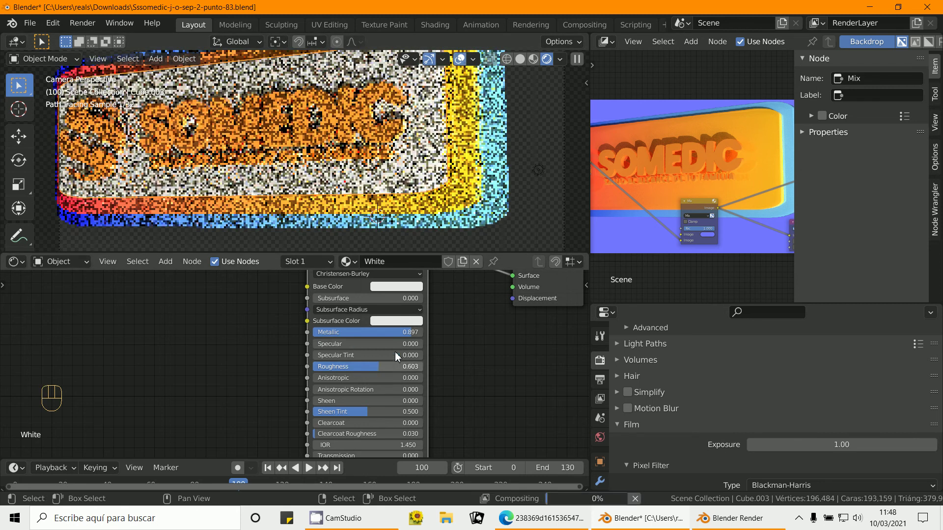
{"action": "left_click_drag", "start_coordinate": [395, 333], "coordinate": [405, 352]}
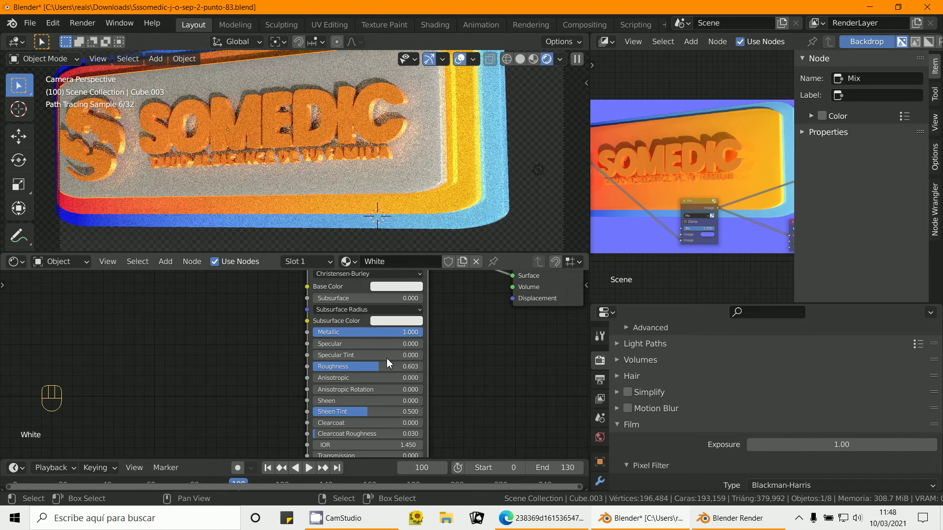
{"action": "left_click_drag", "start_coordinate": [374, 377], "coordinate": [338, 347]}
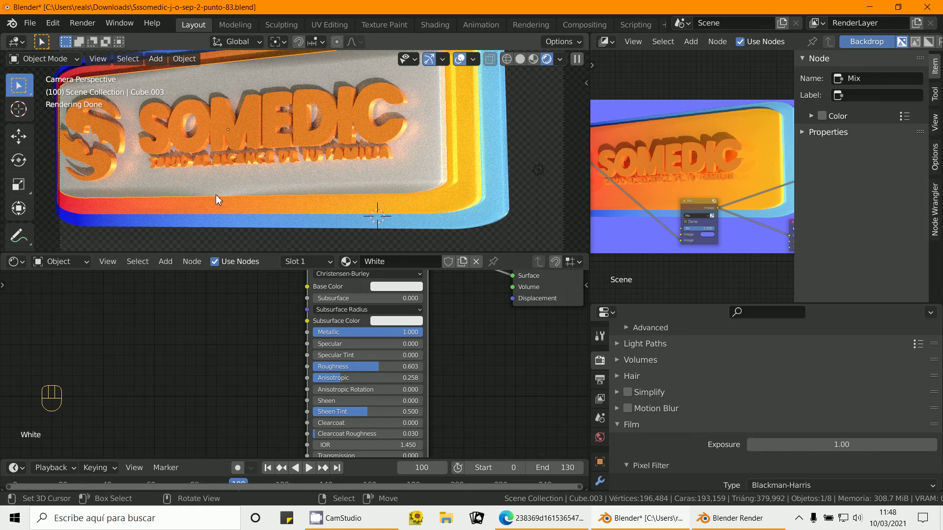
Step: Select Cube.001 and pan the node view toward its Red and gradientt shader settings
{"action": "right_click", "coordinate": [211, 208]}
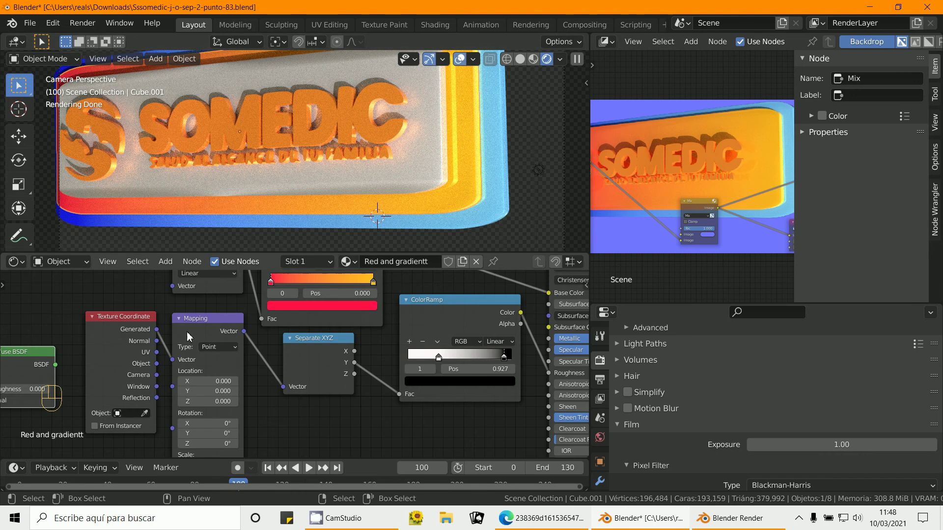
{"action": "middle_click", "coordinate": [322, 430]}
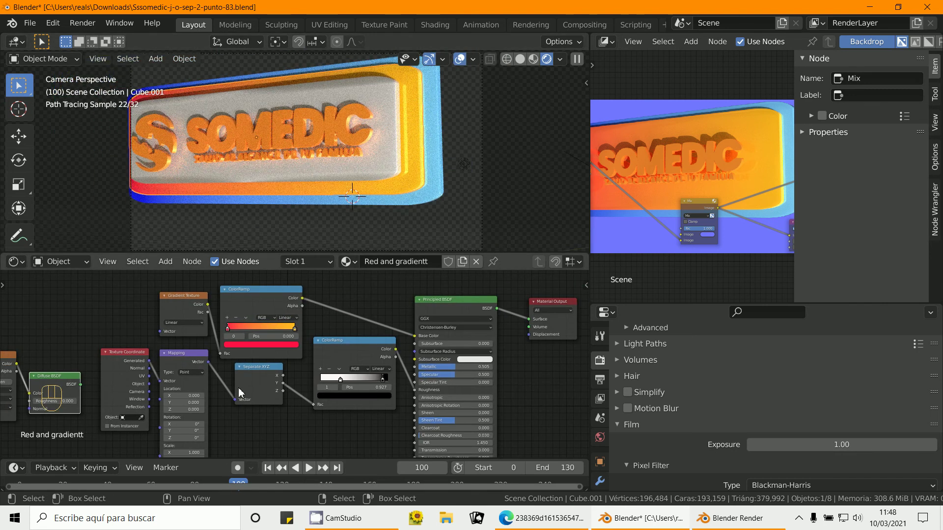
{"action": "middle_click", "coordinate": [325, 378]}
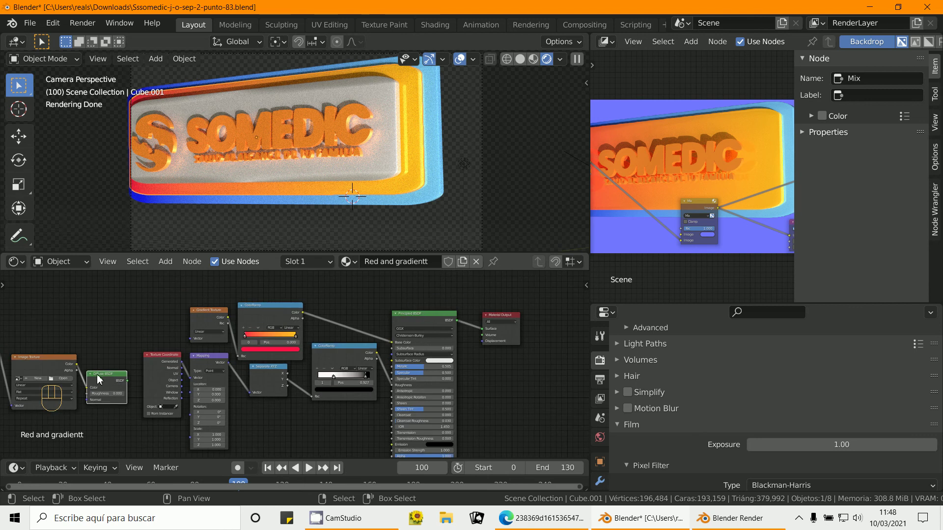
{"action": "middle_click", "coordinate": [119, 379]}
{"action": "left_click", "coordinate": [66, 344]}
{"action": "left_click", "coordinate": [120, 362]}
{"action": "left_click", "coordinate": [156, 375]}
{"action": "key", "text": "x"}
{"action": "middle_click", "coordinate": [283, 400]}
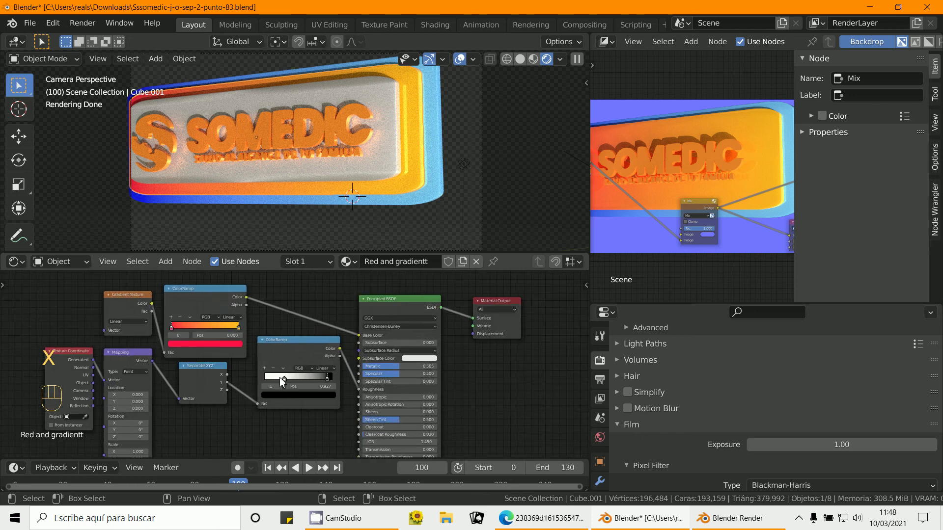
Step: Adjust the node view further to bring the Principled BSDF inputs into reach
{"action": "left_click", "coordinate": [291, 346]}
{"action": "left_click", "coordinate": [217, 369]}
{"action": "left_click", "coordinate": [130, 358]}
{"action": "left_click", "coordinate": [86, 355]}
{"action": "key", "text": "x"}
{"action": "middle_click", "coordinate": [216, 404]}
{"action": "left_click", "coordinate": [183, 274]}
{"action": "left_click", "coordinate": [154, 273]}
{"action": "left_click", "coordinate": [133, 282]}
Step: Set Red and gradientt to metallic 0.763 and roughness 0.344, watching the viewport re-render
{"action": "left_click_drag", "start_coordinate": [405, 397], "coordinate": [399, 400]}
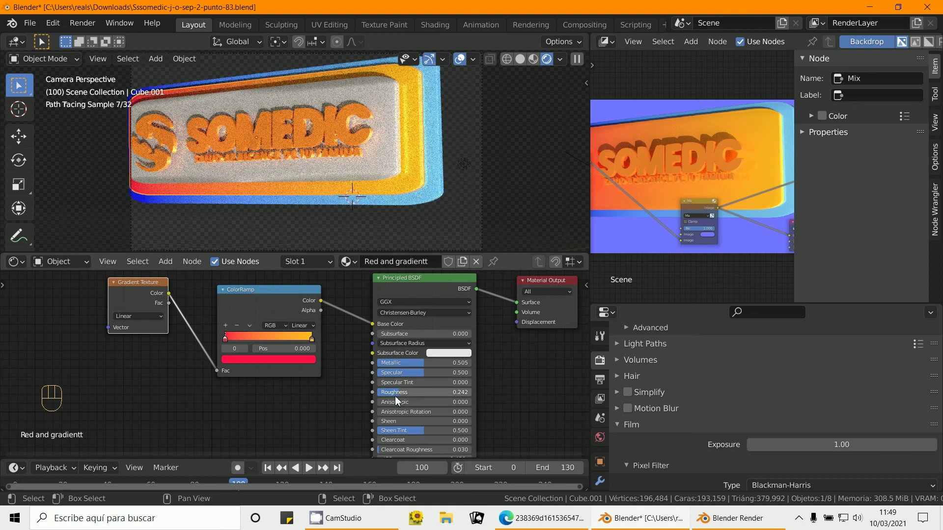
{"action": "left_click", "coordinate": [457, 365]}
{"action": "left_click_drag", "start_coordinate": [389, 383], "coordinate": [487, 374]}
{"action": "left_click", "coordinate": [476, 361]}
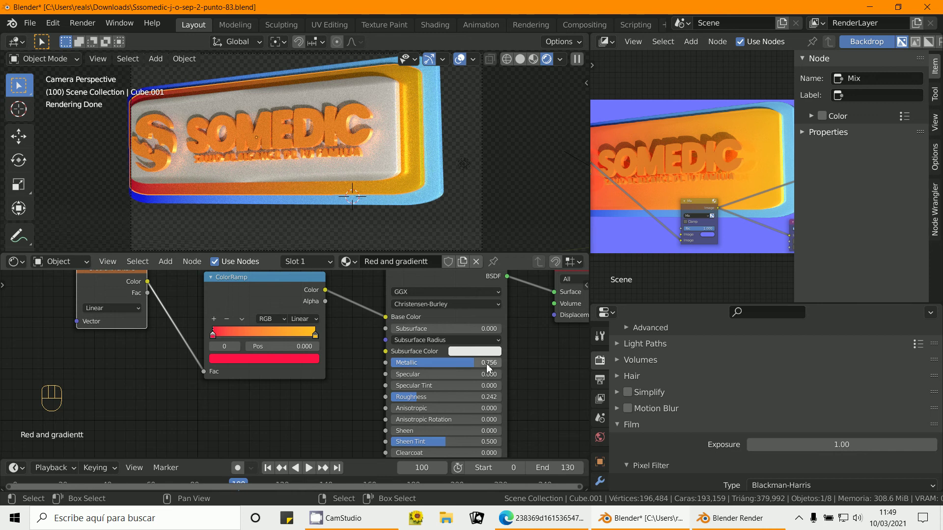
{"action": "left_click_drag", "start_coordinate": [501, 372], "coordinate": [452, 367]}
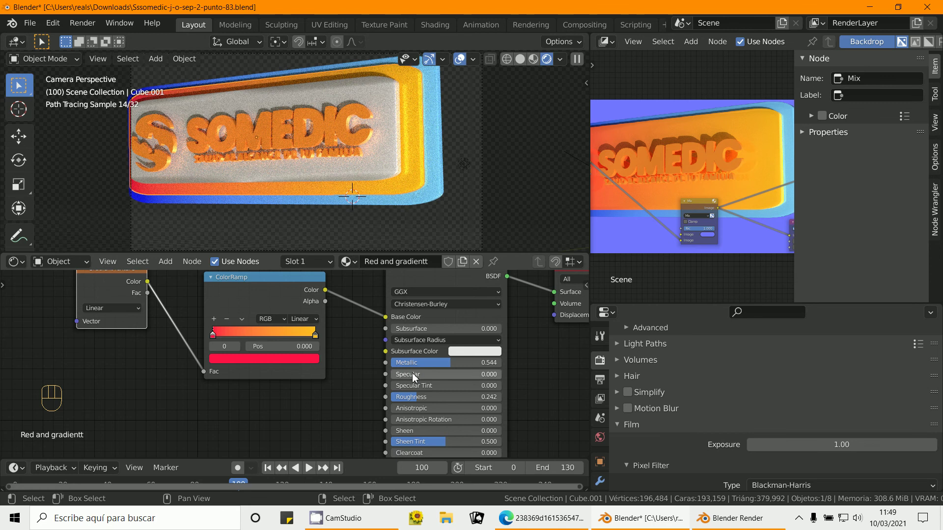
{"action": "left_click_drag", "start_coordinate": [437, 368], "coordinate": [398, 379]}
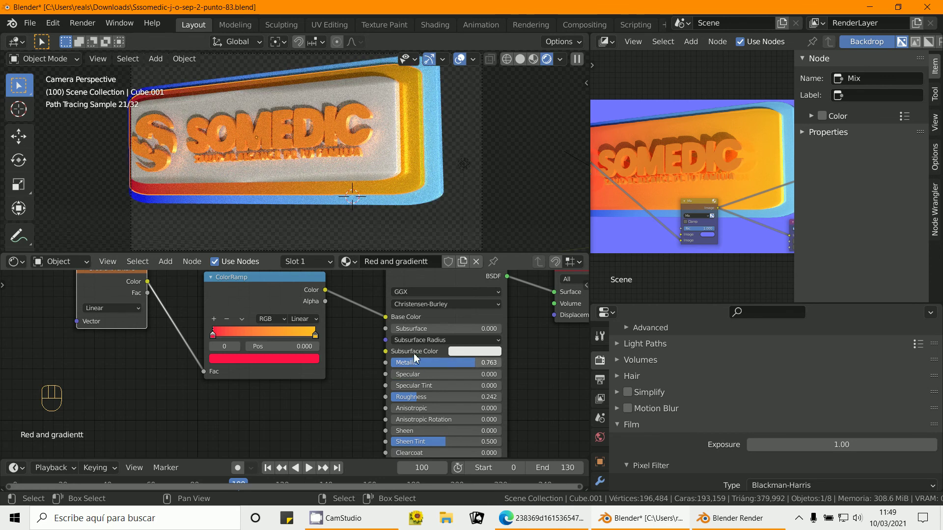
{"action": "left_click_drag", "start_coordinate": [421, 399], "coordinate": [318, 395]}
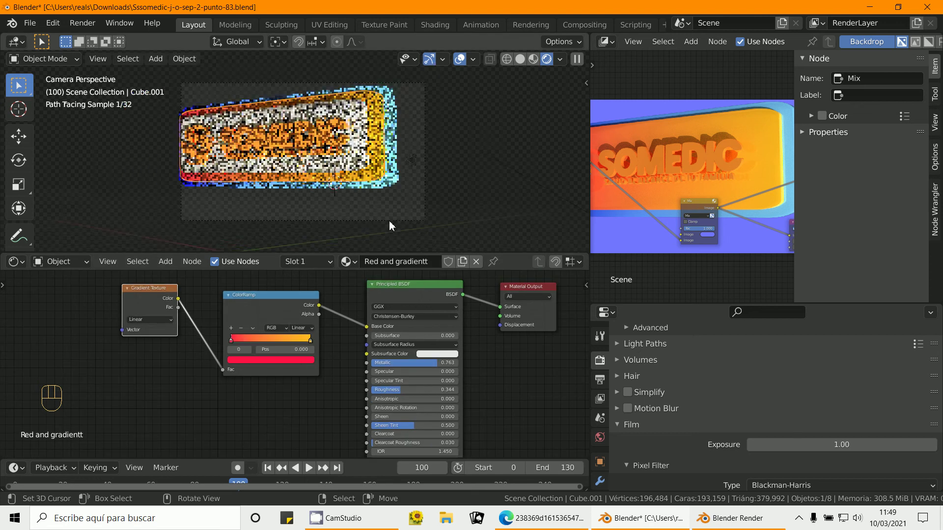
Step: Render frame 100 with F12, close the result and switch the top-right editor to the Outliner
{"action": "middle_click", "coordinate": [403, 236]}
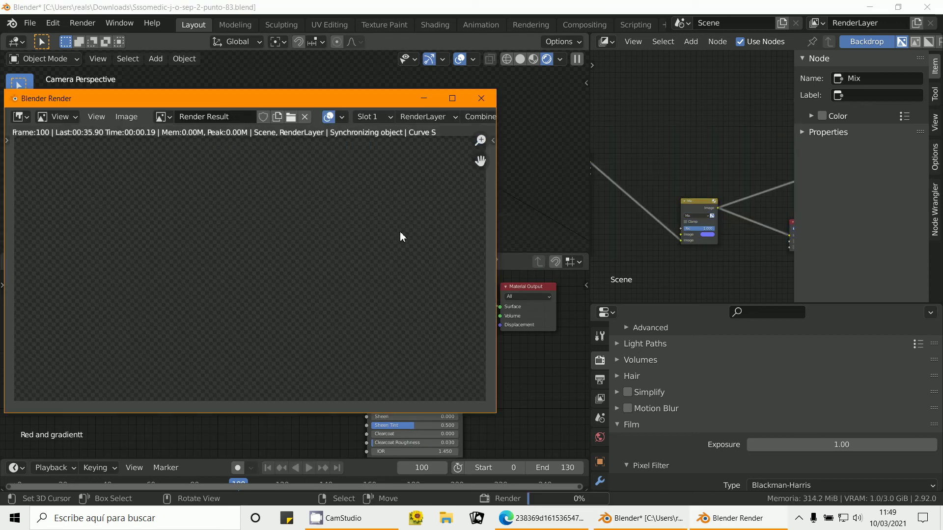
{"action": "key", "text": "F12"}
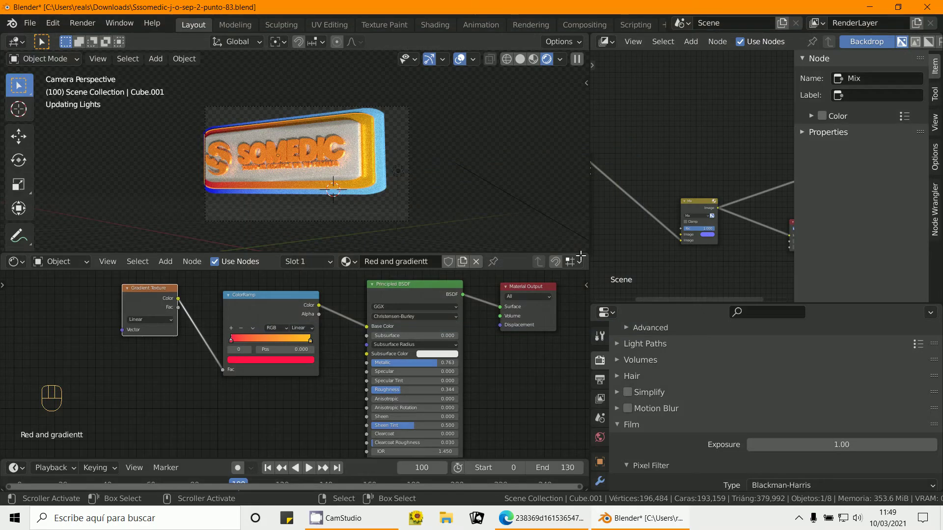
{"action": "left_click_drag", "start_coordinate": [682, 235], "coordinate": [613, 48]}
Step: Run and close another render, then bring up the editor type list for the Outliner area
{"action": "left_click_drag", "start_coordinate": [613, 48], "coordinate": [563, 86]}
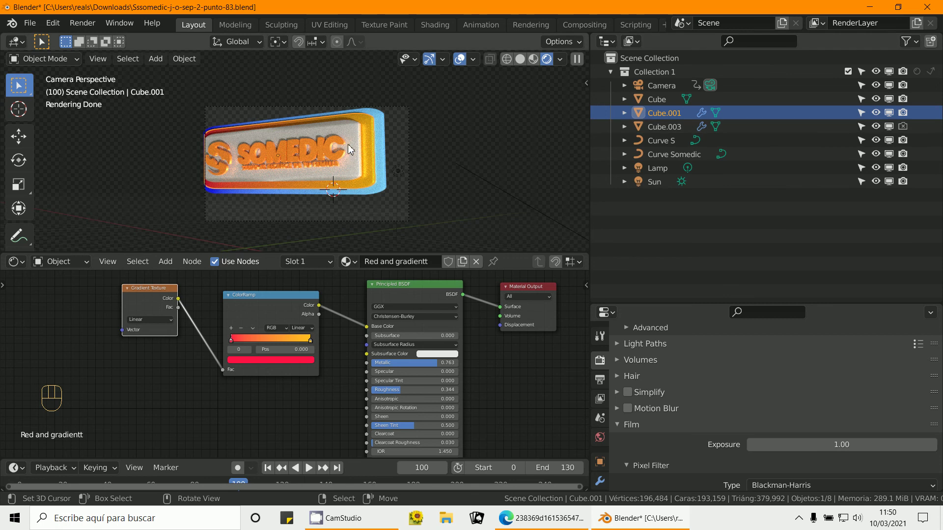
{"action": "left_click_drag", "start_coordinate": [908, 130], "coordinate": [481, 200]}
{"action": "key", "text": "F12"}
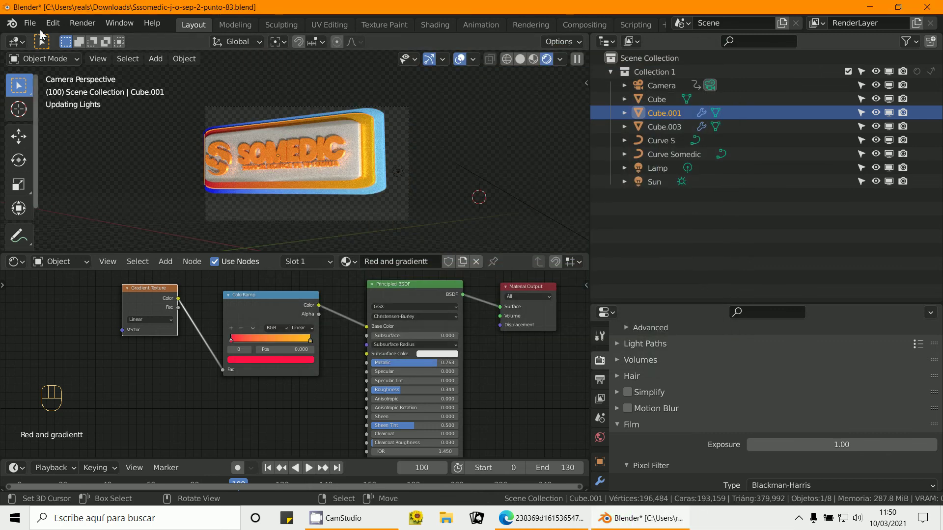
{"action": "left_click", "coordinate": [37, 29]}
Step: Turn the top-right area into an empty Image Editor and browse its image and File menus
{"action": "left_click_drag", "start_coordinate": [615, 45], "coordinate": [234, 117]}
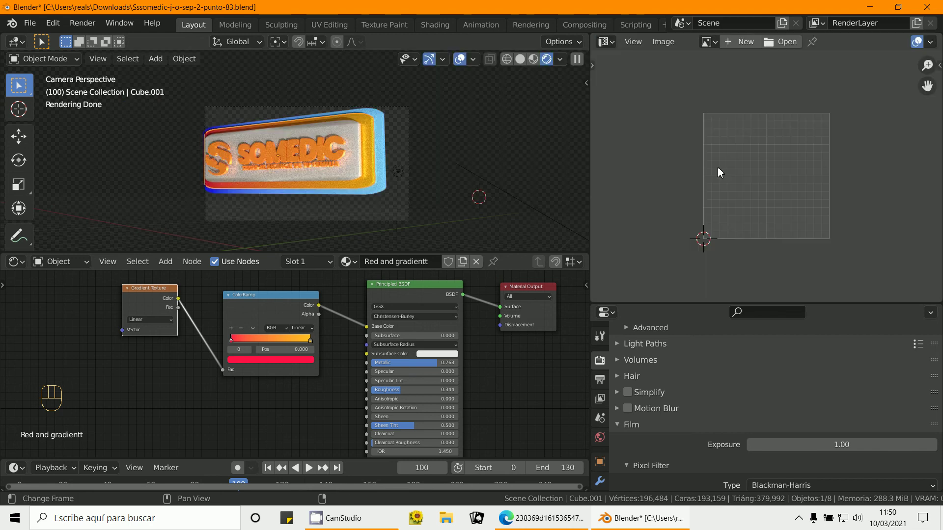
{"action": "left_click_drag", "start_coordinate": [710, 43], "coordinate": [720, 59]}
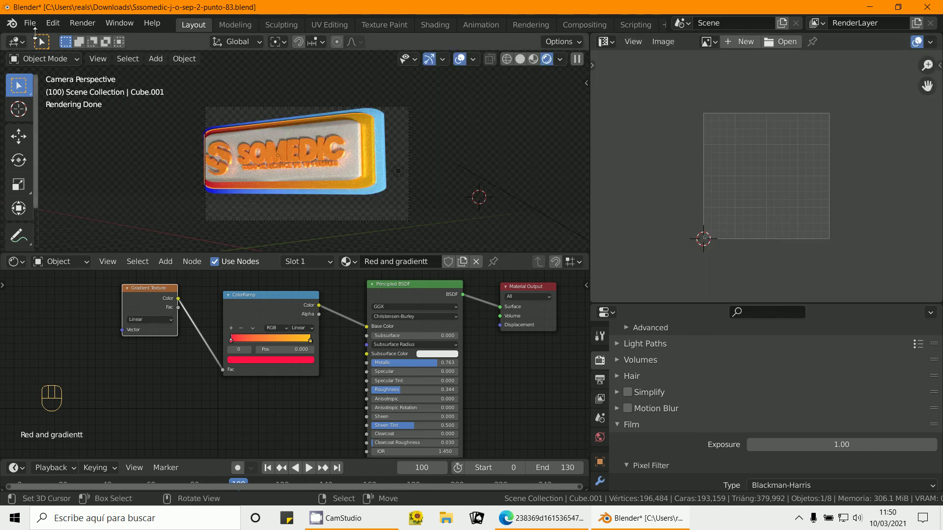
{"action": "left_click_drag", "start_coordinate": [37, 29], "coordinate": [558, 271]}
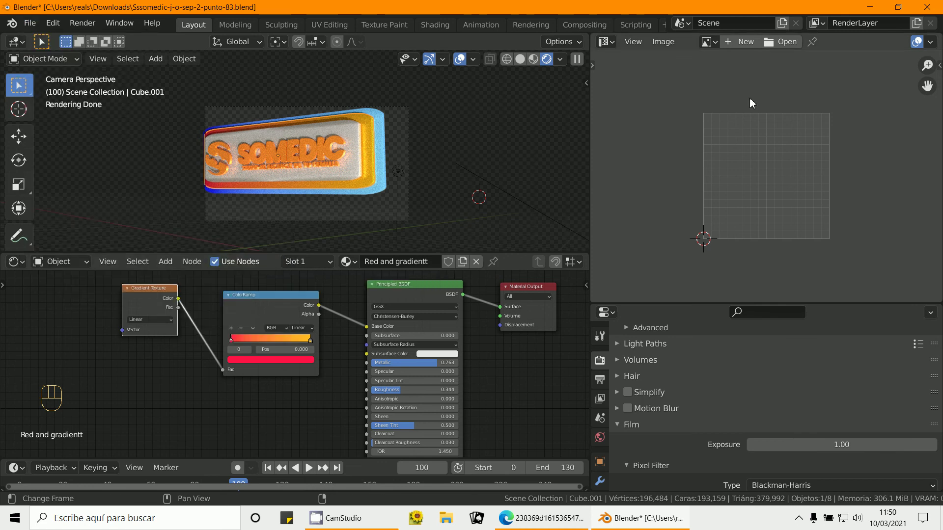